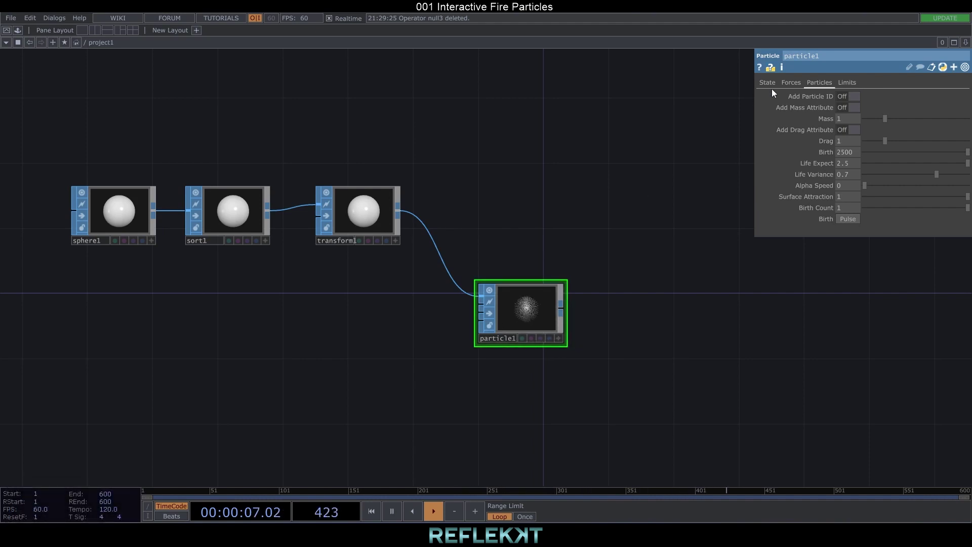
Add a Metaball SOP followed by a Force SOP beside the particle network.
{"action": "left_click", "coordinate": [802, 82]}
{"action": "left_click_drag", "start_coordinate": [802, 83], "coordinate": [370, 349]}
{"action": "type", "text": "meta"}
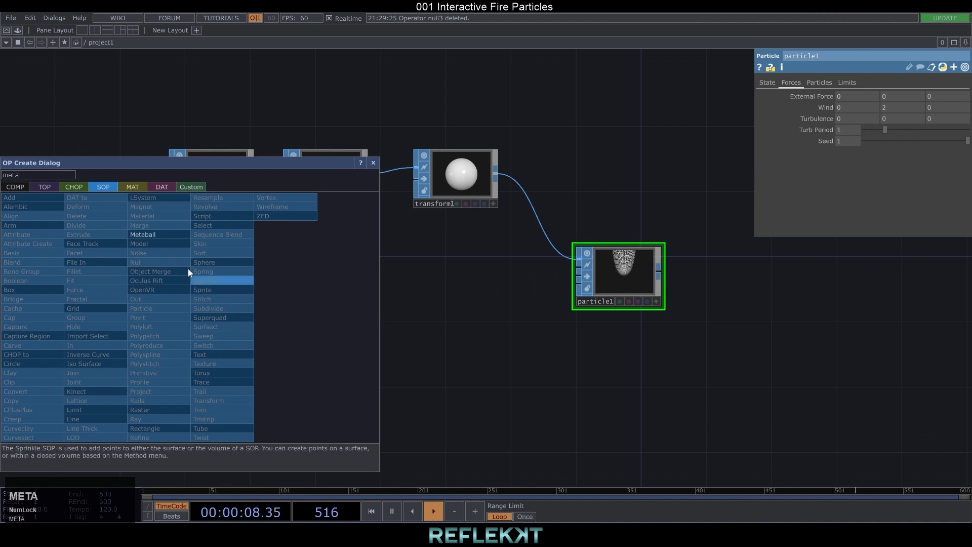
{"action": "left_click", "coordinate": [156, 238]}
{"action": "right_click", "coordinate": [254, 343]}
{"action": "type", "text": "forc"}
{"action": "left_click", "coordinate": [158, 318]}
Add transform2 after force1 and wire it into particle1's force input.
{"action": "right_click", "coordinate": [371, 336]}
{"action": "type", "text": "trans"}
{"action": "left_click", "coordinate": [389, 418]}
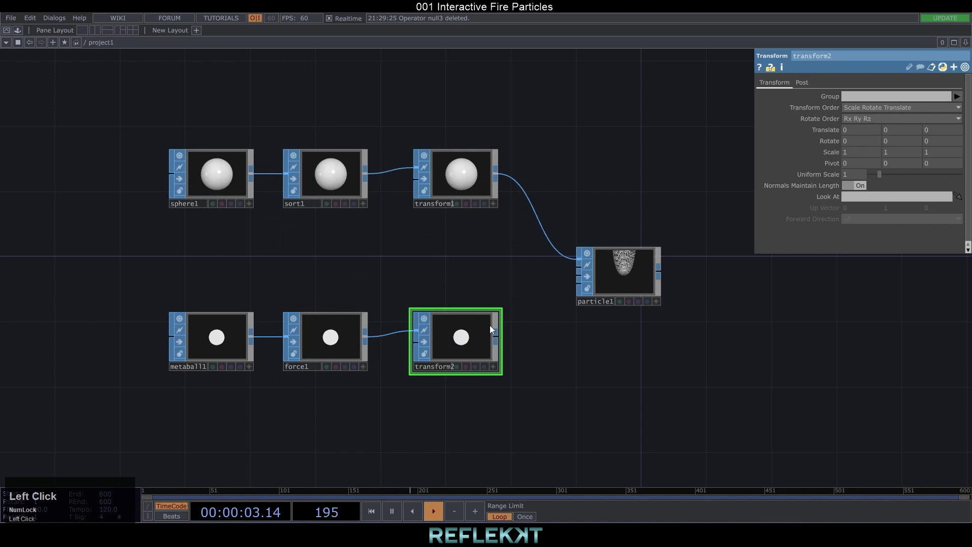
{"action": "left_click", "coordinate": [500, 341]}
{"action": "left_click_drag", "start_coordinate": [499, 342], "coordinate": [531, 376]}
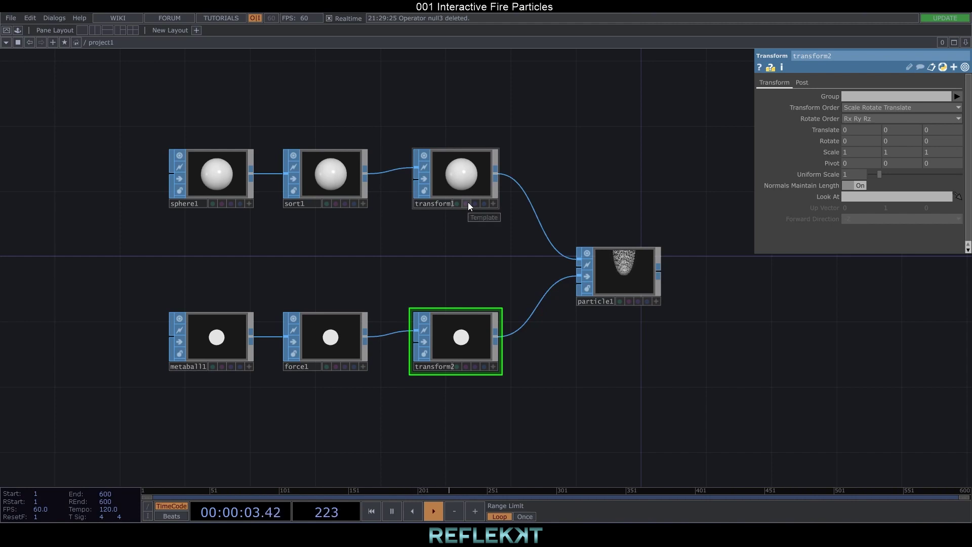
On force1 enable radial and directional force with vortex 3.5 and spiral 1.
{"action": "left_click", "coordinate": [473, 203]}
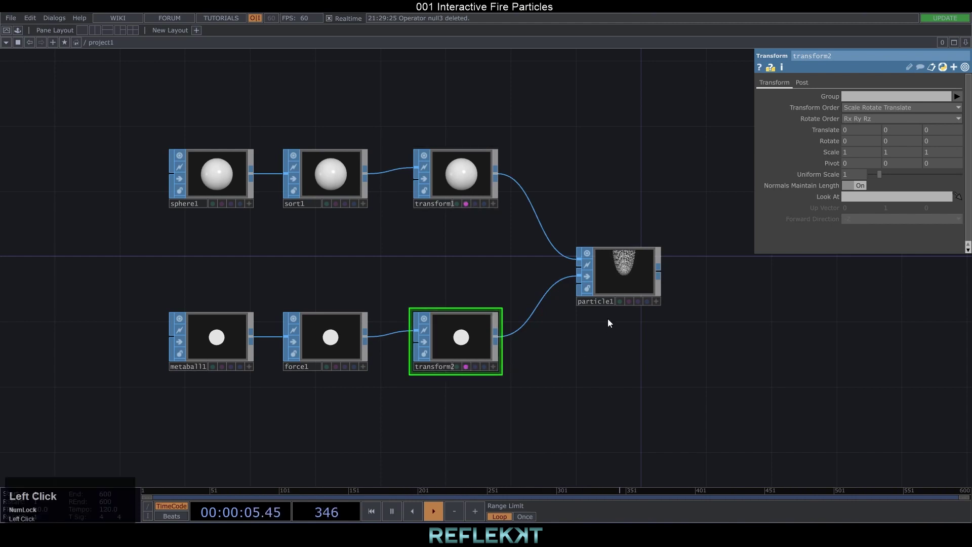
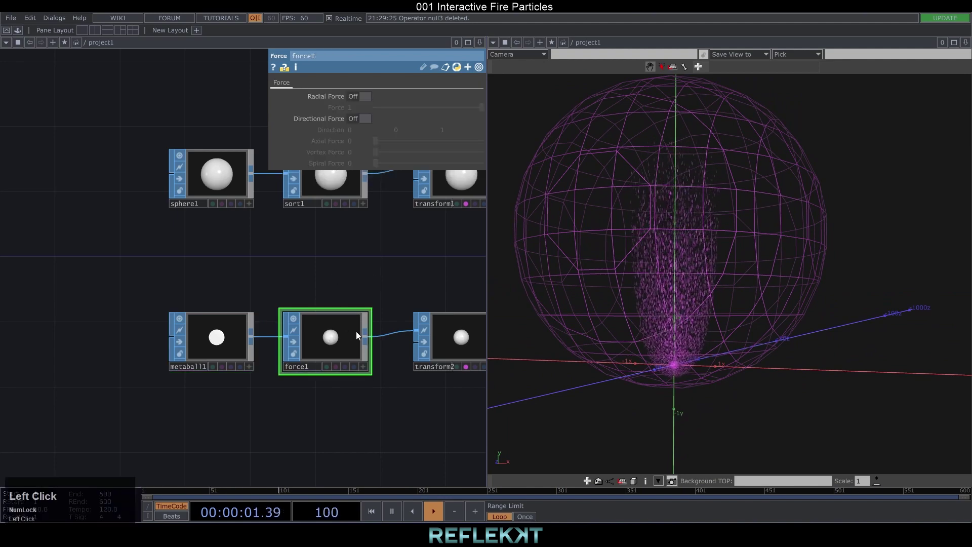
{"action": "left_click", "coordinate": [364, 98]}
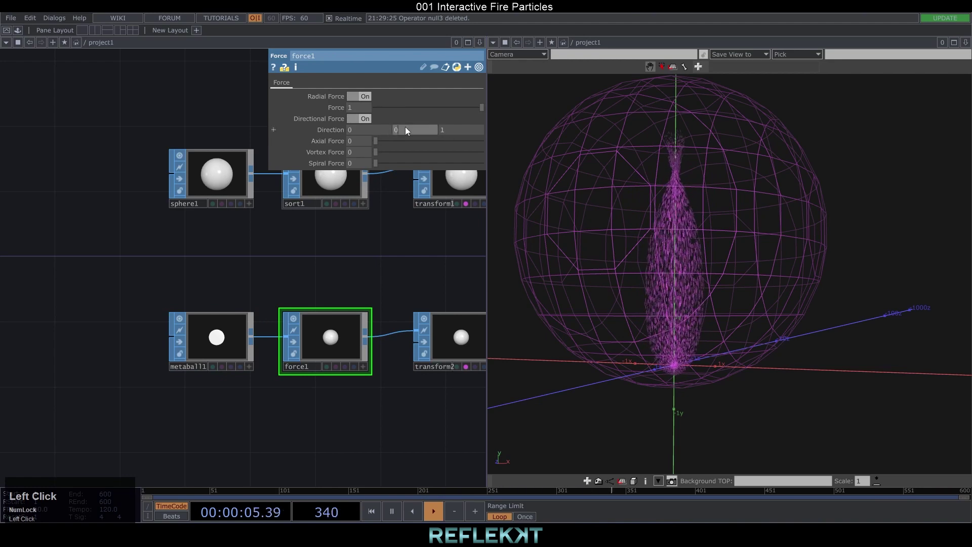
{"action": "left_click_drag", "start_coordinate": [457, 134], "coordinate": [358, 153]}
{"action": "left_click_drag", "start_coordinate": [335, 154], "coordinate": [412, 254]}
{"action": "left_click", "coordinate": [401, 256]}
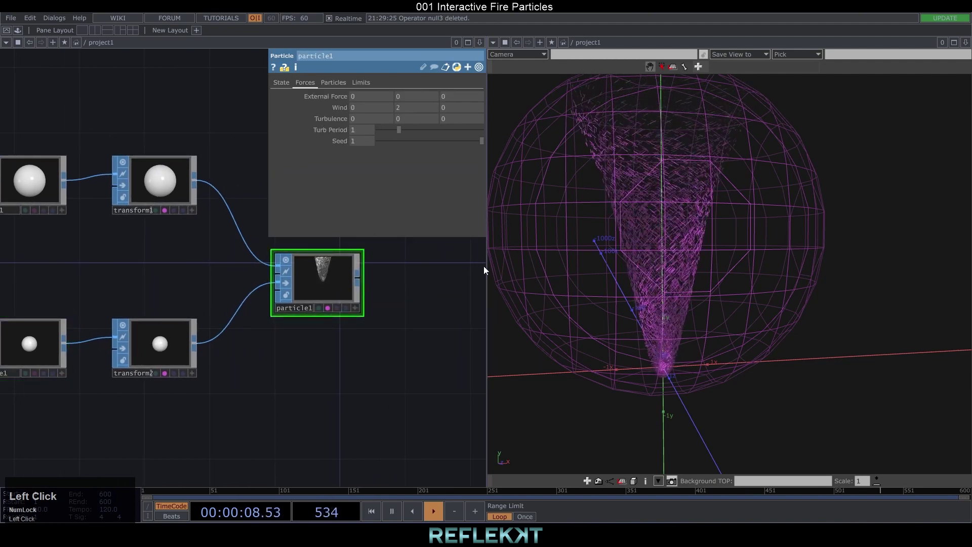
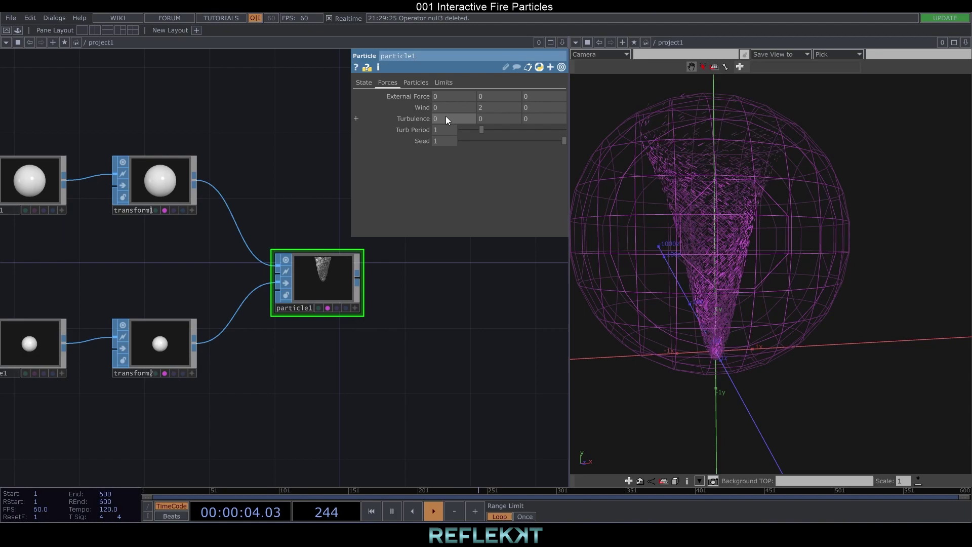
Set particle1 turbulence to 7 2 5 with turb period 0.75 and close the 3D viewer.
{"action": "left_click", "coordinate": [448, 121]}
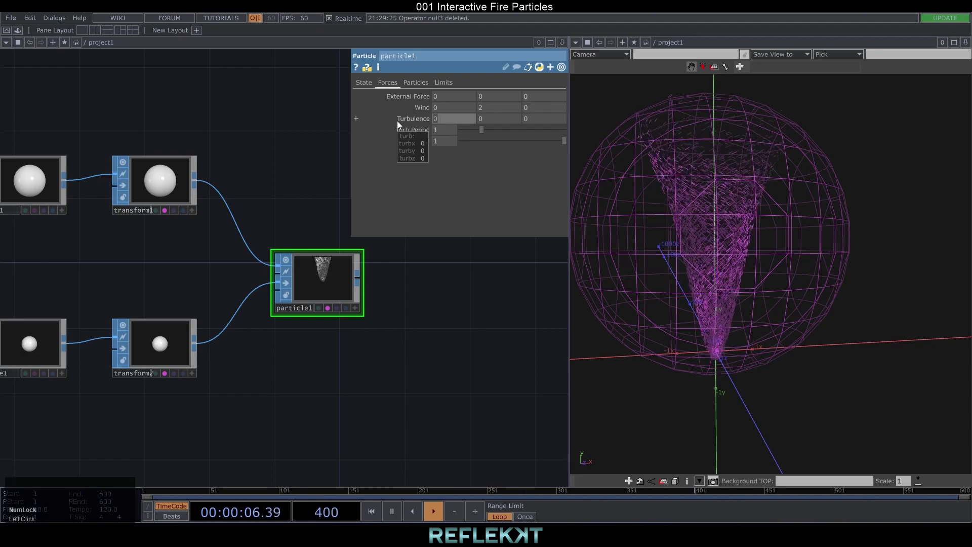
{"action": "double_click", "coordinate": [490, 122]}
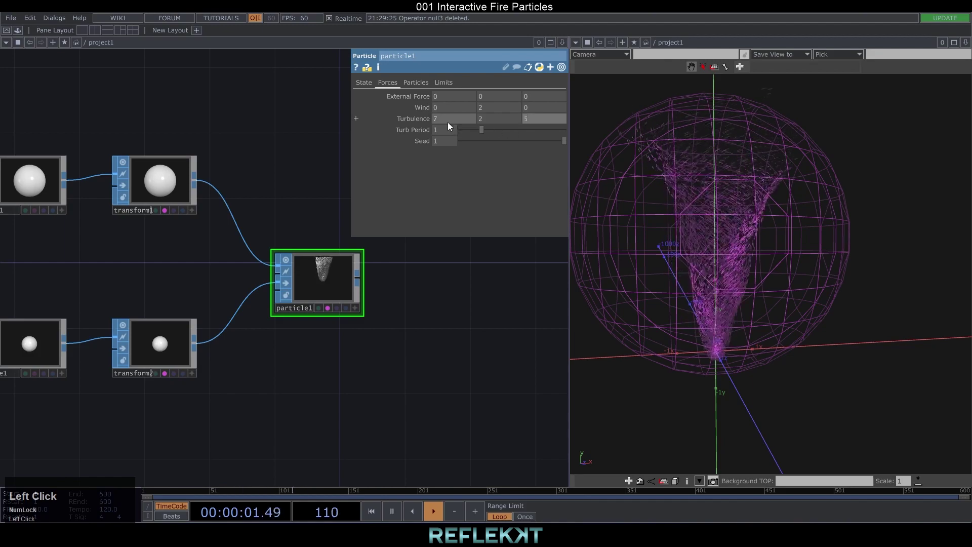
{"action": "left_click_drag", "start_coordinate": [485, 133], "coordinate": [503, 241]}
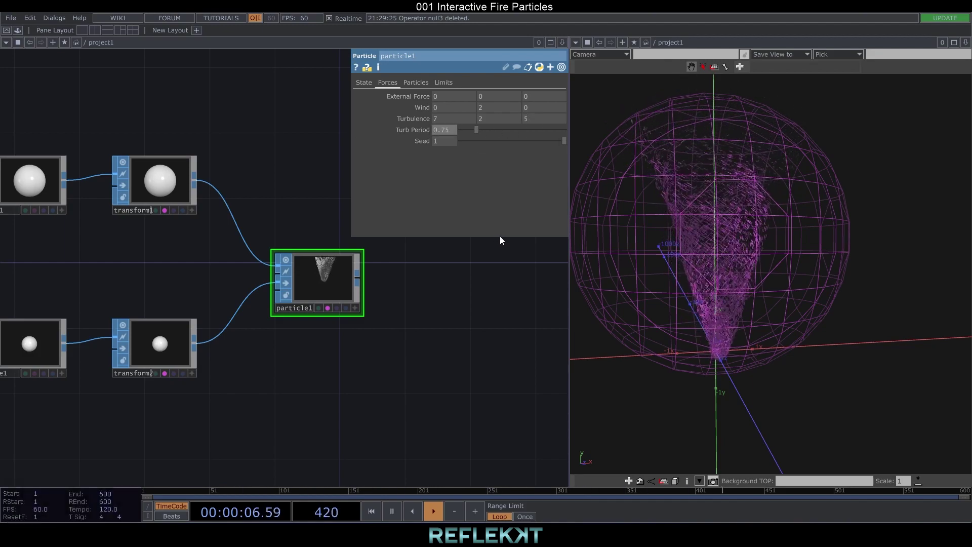
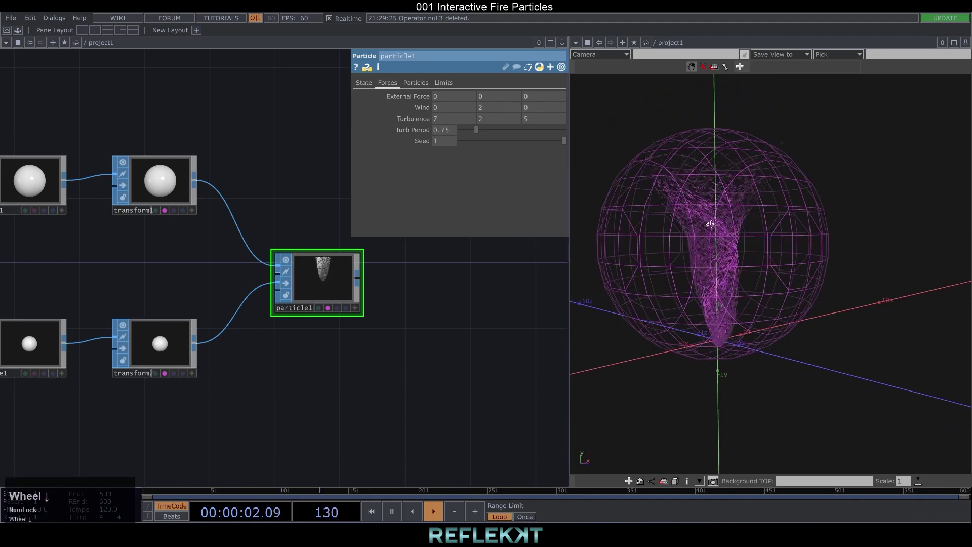
{"action": "scroll", "scroll_direction": "down", "scroll_amount": 3}
{"action": "left_click", "coordinate": [966, 44]}
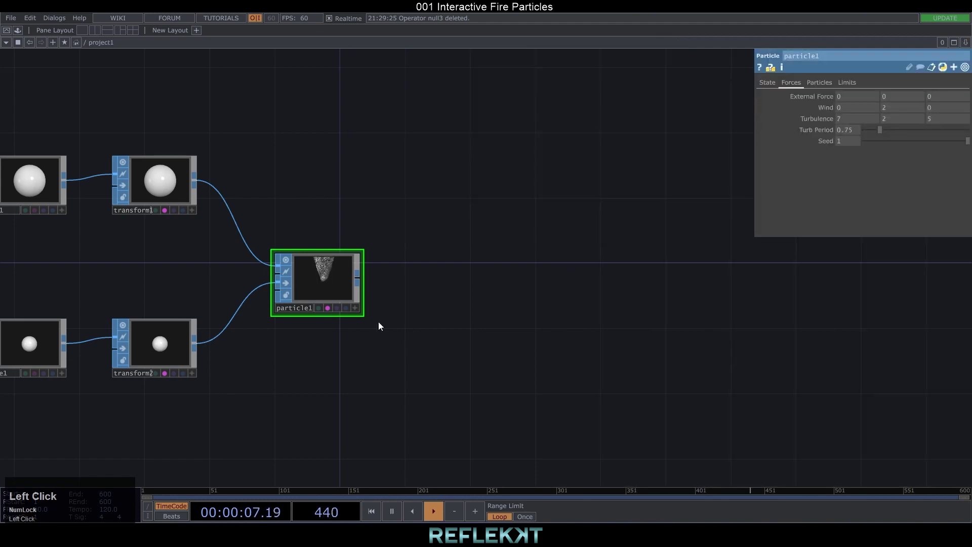
{"action": "scroll", "scroll_direction": "down", "scroll_amount": 3}
Add a Null SOP after particle1.
{"action": "right_click", "coordinate": [375, 281]}
{"action": "type", "text": "nul"}
{"action": "left_click", "coordinate": [353, 227]}
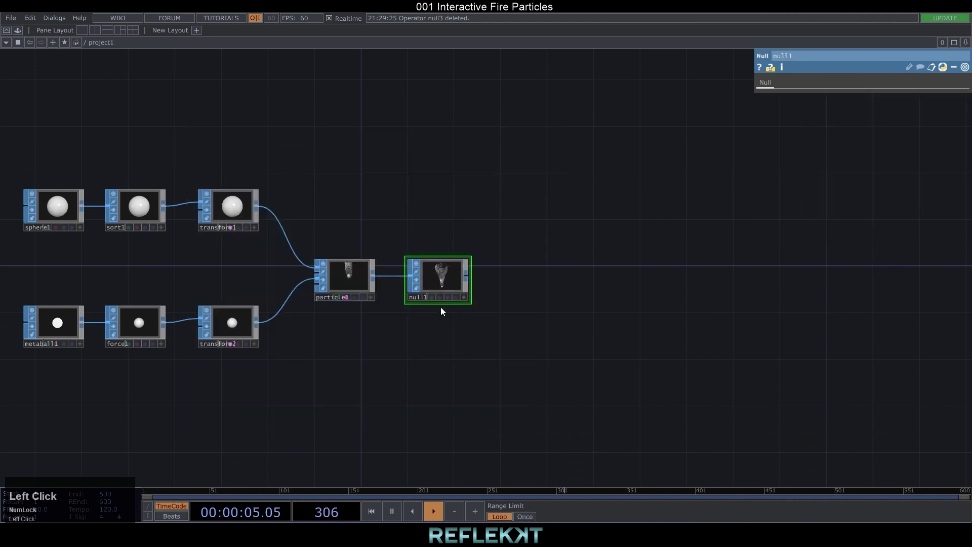
{"action": "scroll", "scroll_direction": "down", "scroll_amount": 3}
{"action": "left_click", "coordinate": [375, 341]}
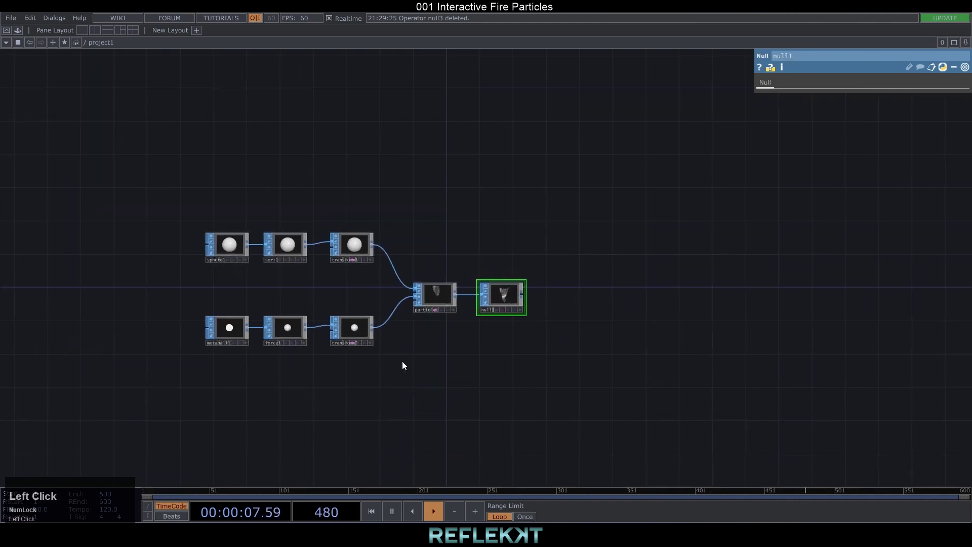
Create a 'Particle system' annotation enclosing the network with a teal back color.
{"action": "key", "text": "shift+a"}
{"action": "type", "text": "rticle"}
{"action": "key", "text": "space"}
{"action": "type", "text": "system"}
{"action": "key", "text": "Return"}
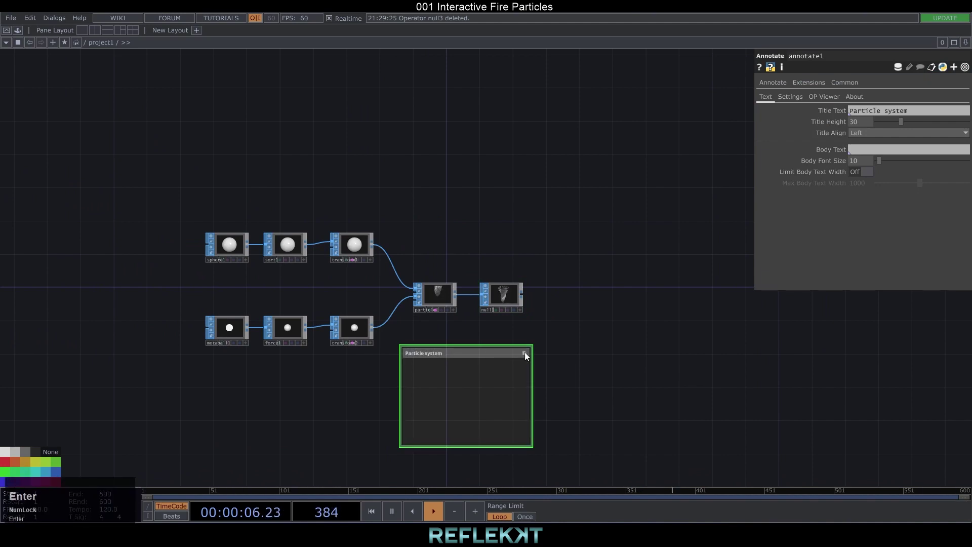
{"action": "right_click", "coordinate": [526, 355]}
{"action": "left_click_drag", "start_coordinate": [596, 407], "coordinate": [789, 94]}
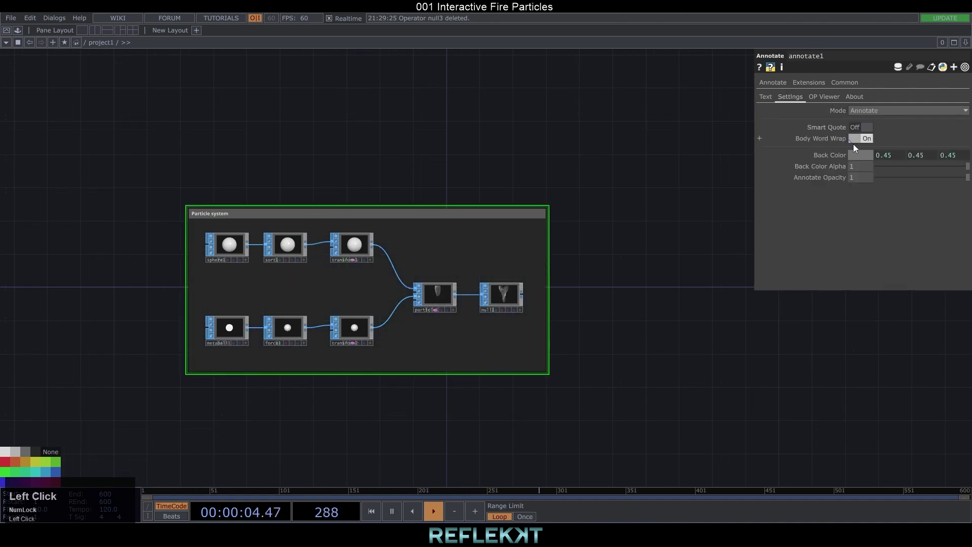
{"action": "left_click", "coordinate": [654, 283]}
{"action": "left_click_drag", "start_coordinate": [643, 282], "coordinate": [496, 223]}
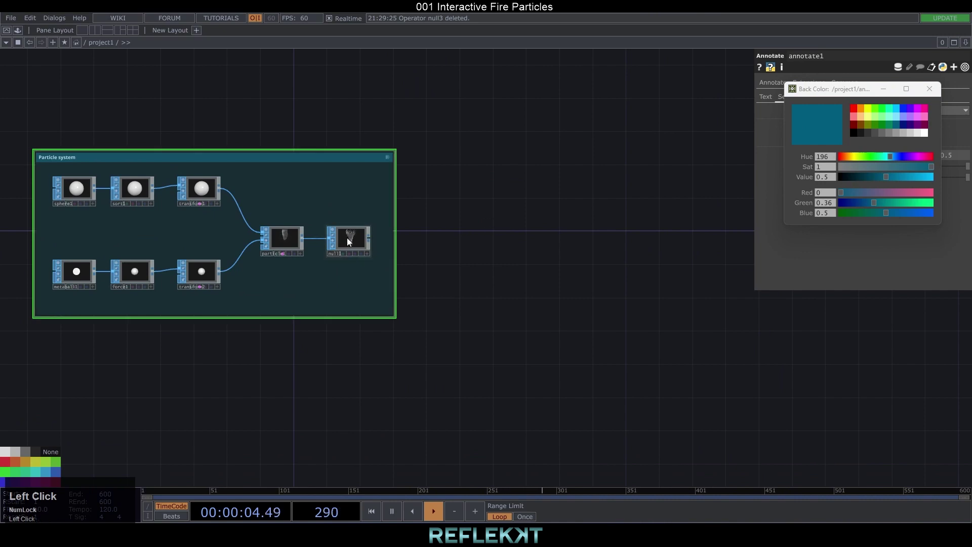
Add a SOP to CHOP to the network.
{"action": "right_click", "coordinate": [373, 244]}
{"action": "left_click", "coordinate": [266, 113]}
{"action": "left_click", "coordinate": [448, 213]}
Point sopto1 at null1 and add life to its extracted point attributes.
{"action": "left_click_drag", "start_coordinate": [448, 213], "coordinate": [854, 122]}
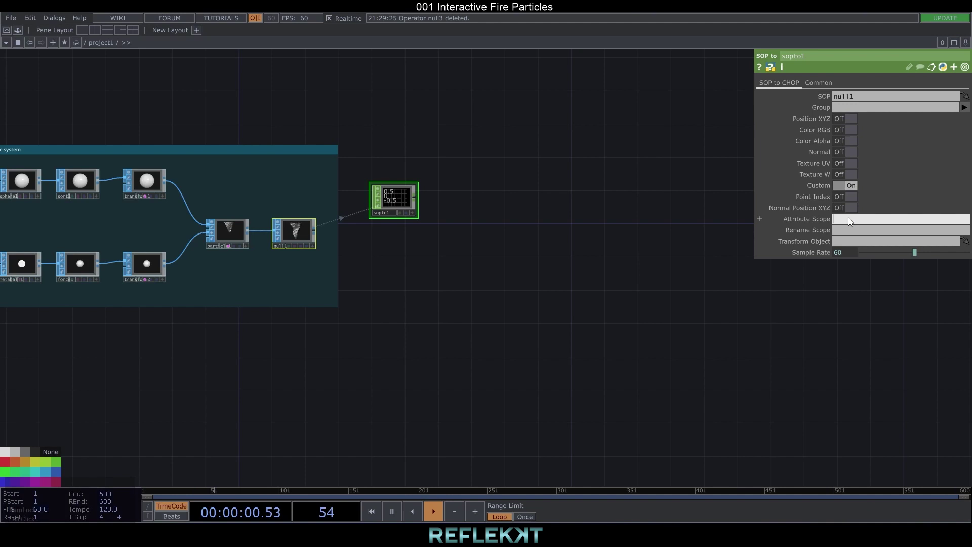
{"action": "key", "text": "shift+Num_Lock"}
{"action": "left_click", "coordinate": [851, 221]}
{"action": "key", "text": "space"}
{"action": "key", "text": "space"}
{"action": "type", "text": "life"}
{"action": "key", "text": "Tab"}
Rename sopto1's channels to tx ty vx vy vz age life.
{"action": "left_click", "coordinate": [851, 235]}
{"action": "left_click", "coordinate": [852, 235]}
{"action": "type", "text": "tx"}
{"action": "key", "text": "space"}
{"action": "type", "text": "ty"}
{"action": "key", "text": "space"}
{"action": "key", "text": "space"}
{"action": "type", "text": "vx"}
{"action": "key", "text": "space"}
{"action": "type", "text": "vy"}
{"action": "key", "text": "space"}
{"action": "type", "text": "vz"}
{"action": "key", "text": "space"}
{"action": "type", "text": "age"}
{"action": "key", "text": "space"}
{"action": "type", "text": "life"}
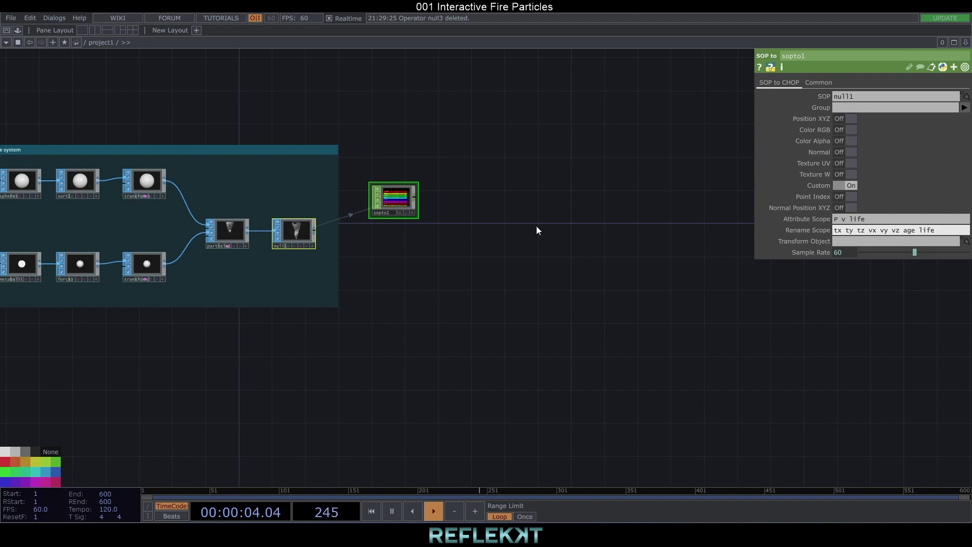
{"action": "key", "text": "Return"}
{"action": "left_click", "coordinate": [538, 229]}
Add a Select CHOP after sopto1 picking the age and life channels.
{"action": "right_click", "coordinate": [416, 199]}
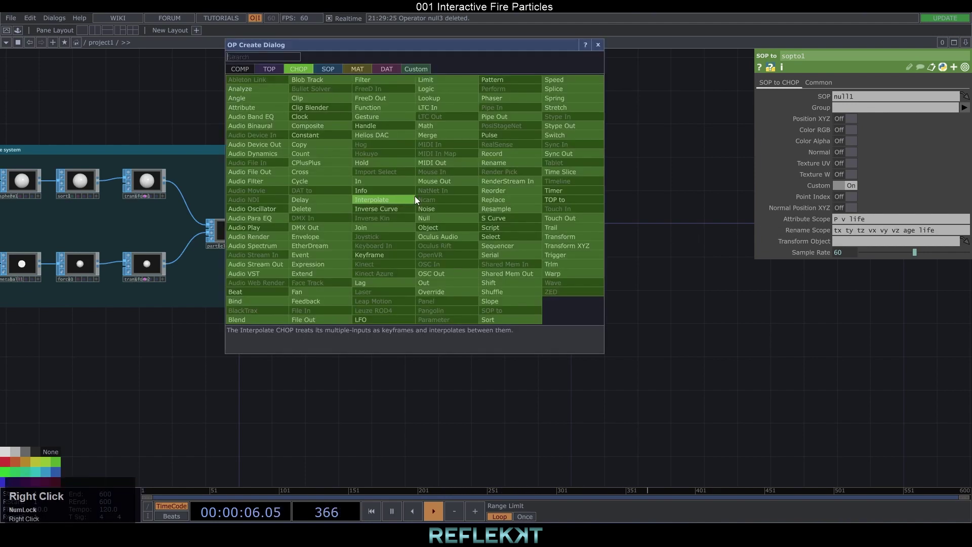
{"action": "type", "text": "selec"}
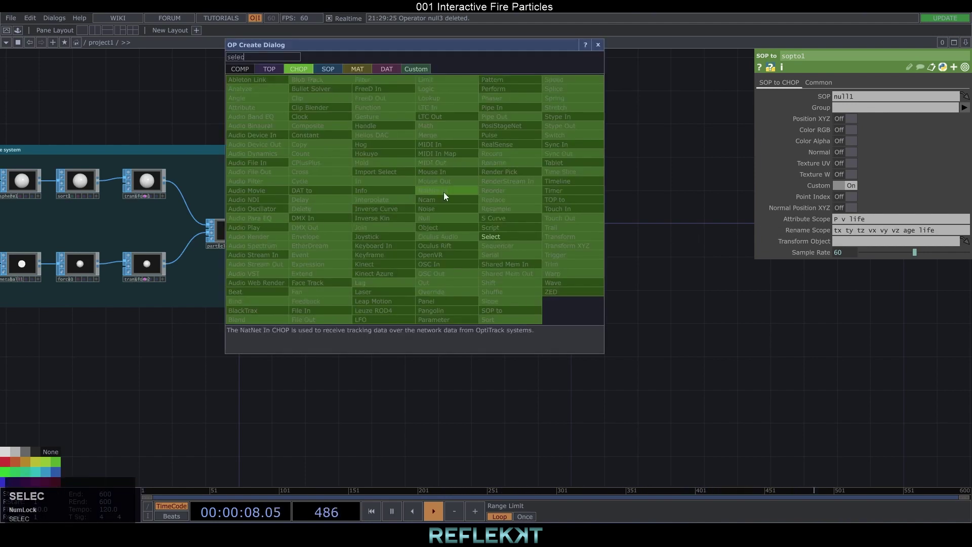
{"action": "left_click", "coordinate": [497, 236]}
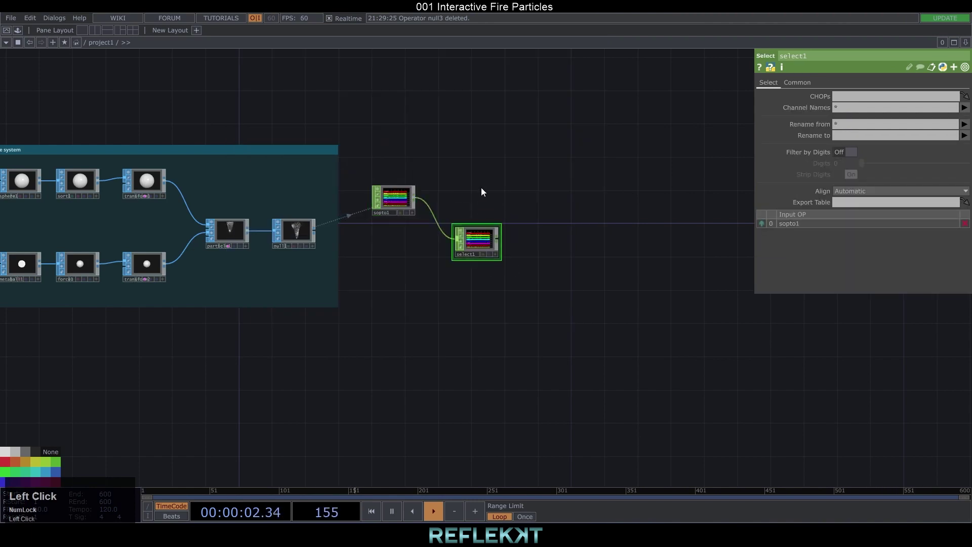
{"action": "left_click_drag", "start_coordinate": [545, 256], "coordinate": [815, 108]}
{"action": "type", "text": "age"}
{"action": "key", "text": "space"}
{"action": "type", "text": "life"}
{"action": "scroll", "scroll_direction": "up", "scroll_amount": 3}
Add math1 after the select and set Combine Channels to Divide.
{"action": "right_click", "coordinate": [278, 265]}
{"action": "type", "text": "math"}
{"action": "left_click", "coordinate": [300, 196]}
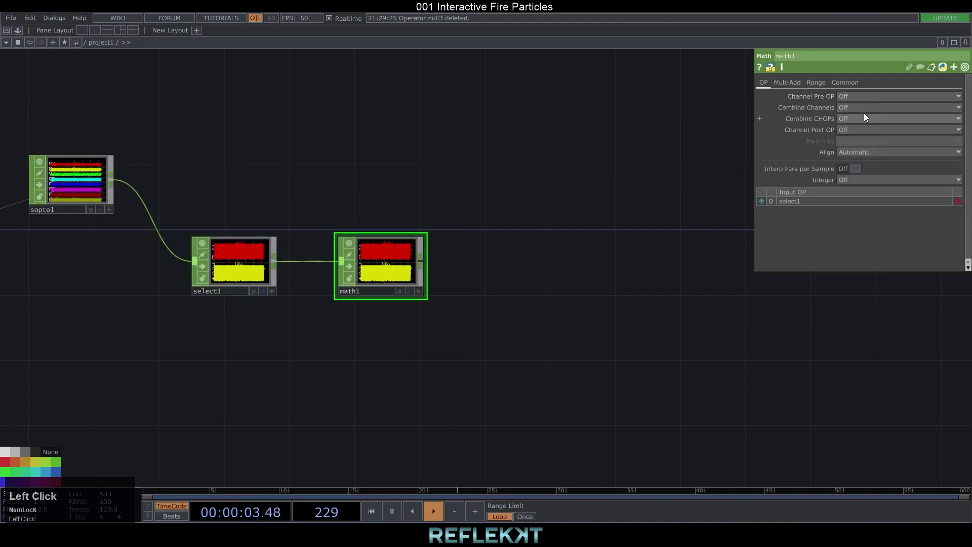
{"action": "left_click", "coordinate": [862, 113]}
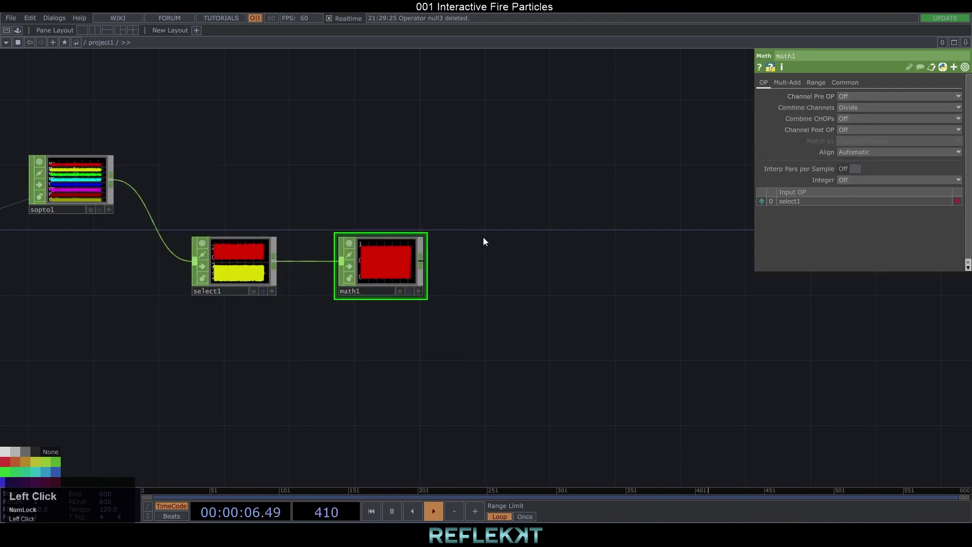
Create a Pattern CHOP named channel 'scale' with 0.5 cycles.
{"action": "type", "text": "patter"}
{"action": "left_click", "coordinate": [431, 239]}
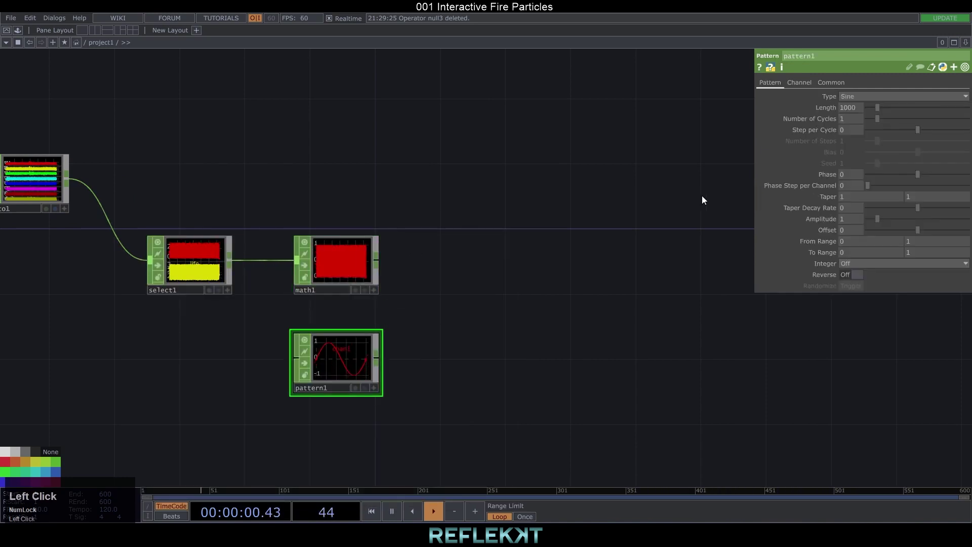
{"action": "left_click", "coordinate": [800, 85]}
{"action": "left_click", "coordinate": [870, 99]}
{"action": "type", "text": "scale"}
{"action": "key", "text": "Return"}
{"action": "left_click", "coordinate": [774, 88]}
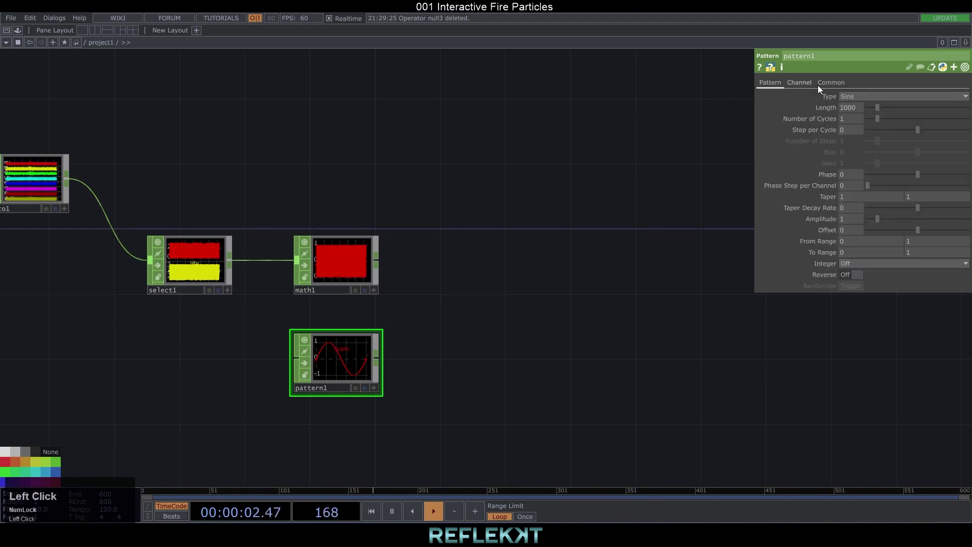
{"action": "left_click_drag", "start_coordinate": [812, 120], "coordinate": [439, 297]}
Add lookup1 after math1 with pattern1 wired into its second input.
{"action": "left_click", "coordinate": [439, 297]}
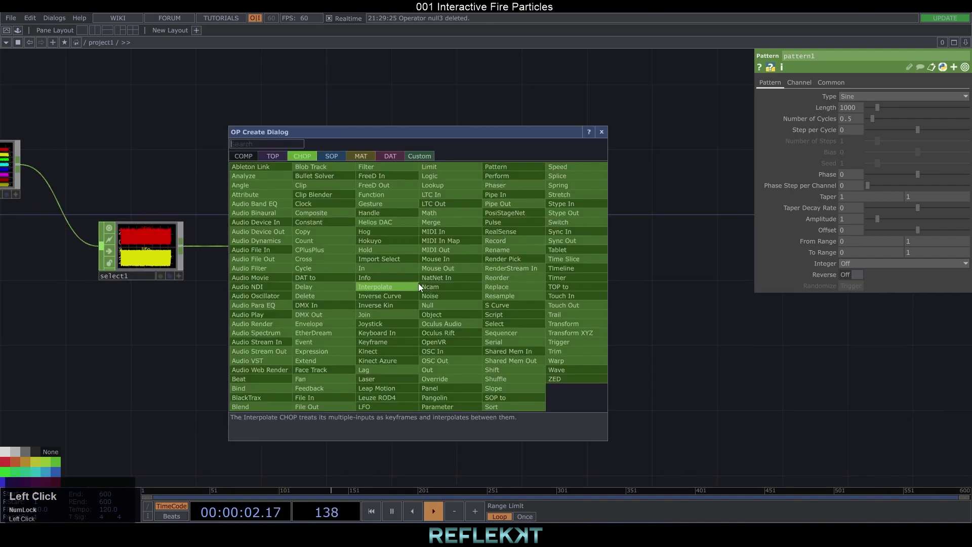
{"action": "type", "text": "look"}
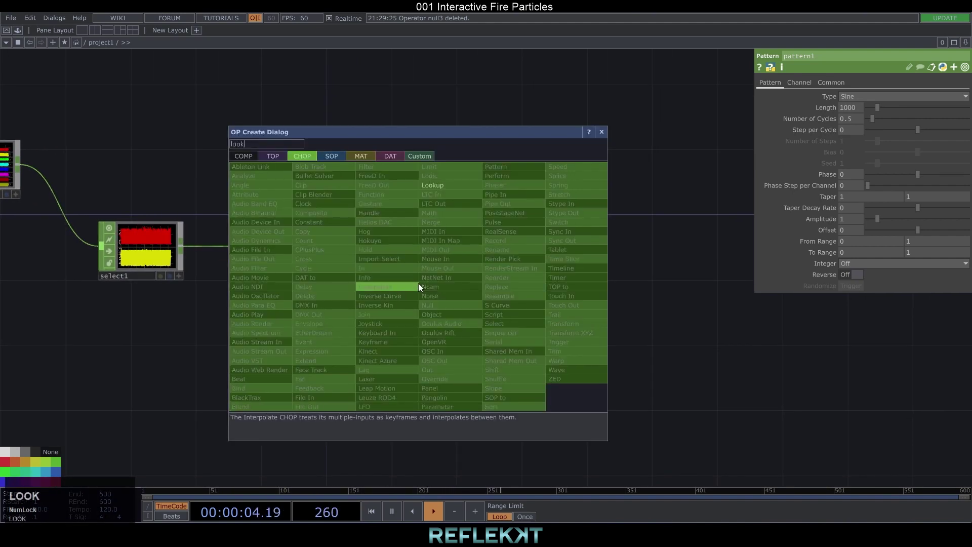
{"action": "left_click_drag", "start_coordinate": [437, 186], "coordinate": [462, 255]}
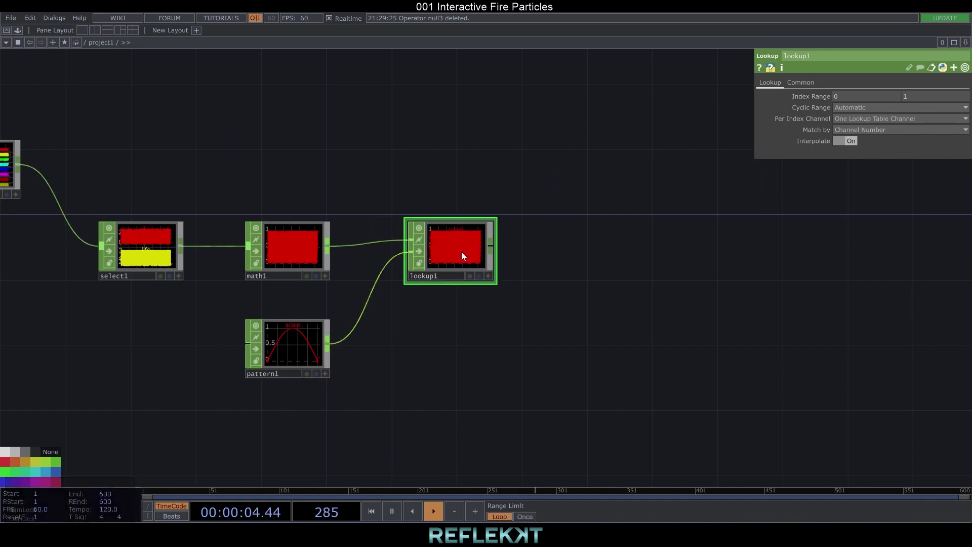
{"action": "left_click", "coordinate": [505, 334]}
{"action": "scroll", "scroll_direction": "down", "scroll_amount": 3}
{"action": "left_click", "coordinate": [380, 350]}
Insert merge1 combining sopto1 and lookup1, followed by a Null CHOP.
{"action": "right_click", "coordinate": [395, 264]}
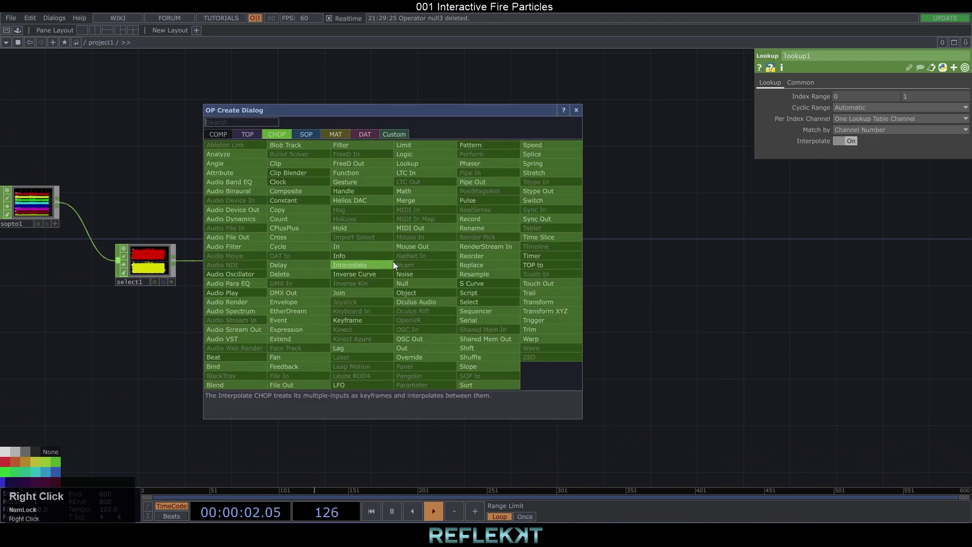
{"action": "type", "text": "merge"}
{"action": "left_click_drag", "start_coordinate": [415, 206], "coordinate": [472, 247]}
{"action": "scroll", "scroll_direction": "up", "scroll_amount": 3}
{"action": "scroll", "scroll_direction": "down", "scroll_amount": 3}
{"action": "left_click_drag", "start_coordinate": [476, 265], "coordinate": [459, 291]}
{"action": "left_click", "coordinate": [470, 294]}
{"action": "scroll", "scroll_direction": "down", "scroll_amount": 3}
{"action": "right_click", "coordinate": [331, 234]}
{"action": "type", "text": "null"}
{"action": "left_click", "coordinate": [343, 257]}
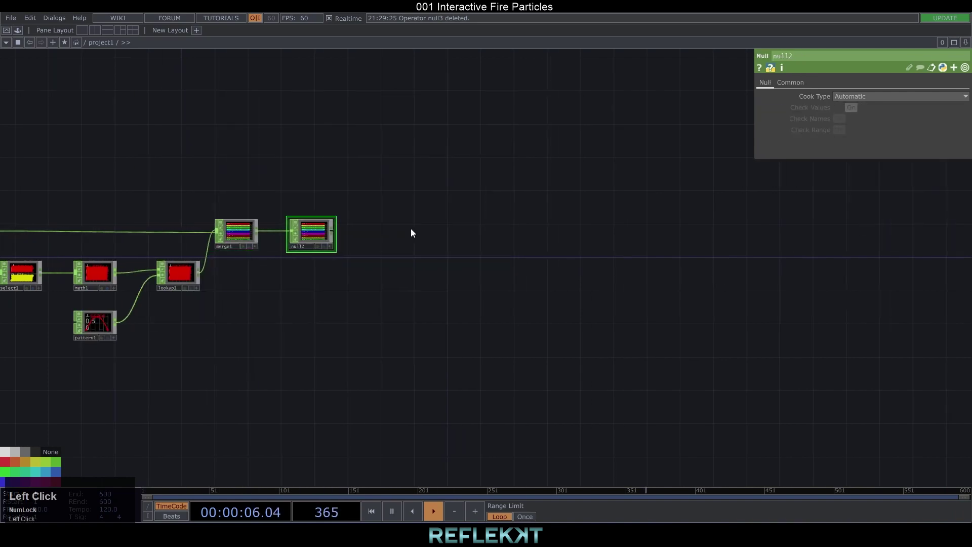
Create Geometry COMP, Camera, Light and Render TOP operators.
{"action": "type", "text": "ge"}
{"action": "left_click", "coordinate": [247, 186]}
{"action": "type", "text": "ca"}
{"action": "left_click", "coordinate": [294, 146]}
{"action": "type", "text": "lig"}
{"action": "left_click", "coordinate": [286, 162]}
{"action": "left_click", "coordinate": [469, 279]}
{"action": "type", "text": "ren"}
{"action": "left_click", "coordinate": [545, 172]}
Place the render, dive into geo1 and replace the torus with a Sphere SOP.
{"action": "left_click", "coordinate": [460, 232]}
{"action": "scroll", "scroll_direction": "up", "scroll_amount": 3}
{"action": "left_click", "coordinate": [236, 233]}
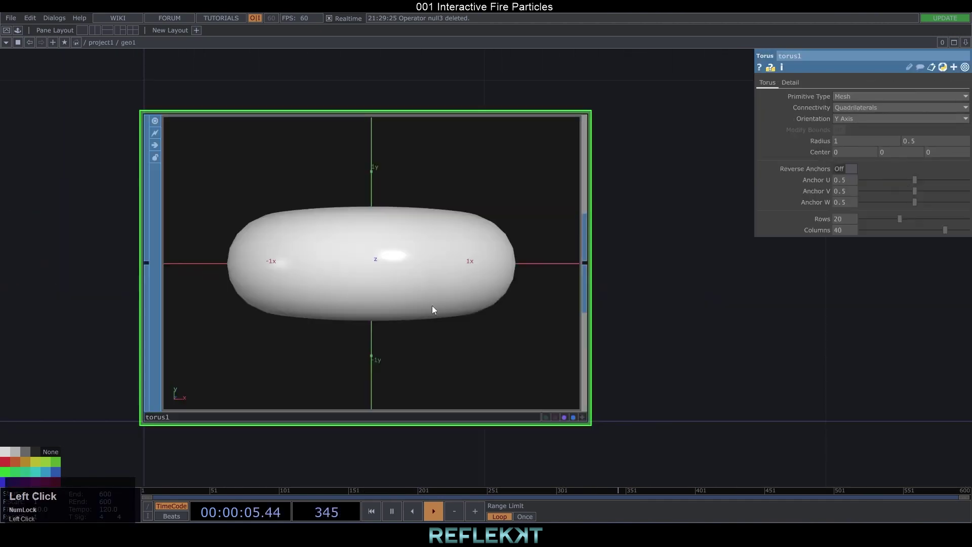
{"action": "scroll", "scroll_direction": "down", "scroll_amount": 3}
{"action": "left_click", "coordinate": [410, 286]}
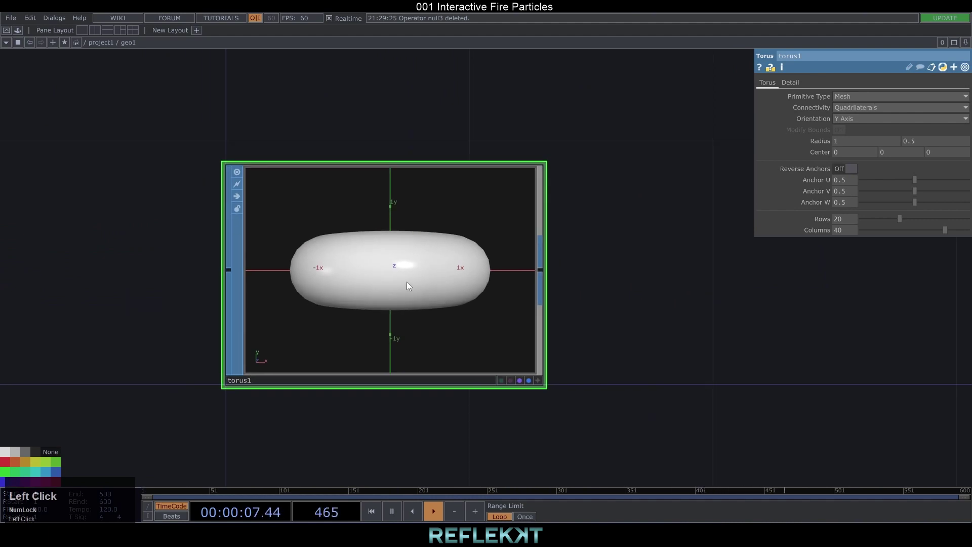
{"action": "type", "text": "sphe"}
{"action": "left_click", "coordinate": [333, 155]}
{"action": "scroll", "scroll_direction": "down", "scroll_amount": 3}
{"action": "left_click", "coordinate": [533, 300]}
Add a Transform SOP after sphere1 for the 0.1 scale.
{"action": "right_click", "coordinate": [368, 264]}
{"action": "type", "text": "trans"}
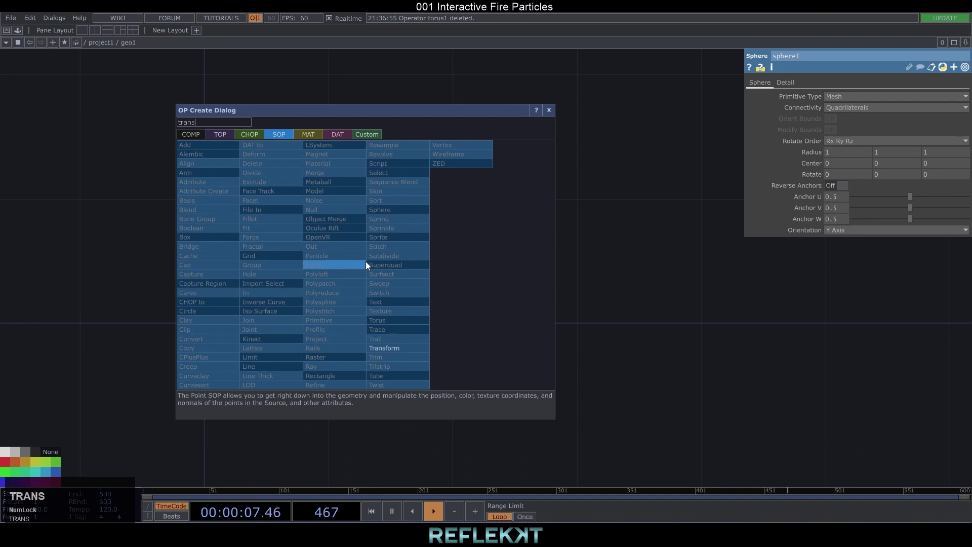
{"action": "left_click", "coordinate": [401, 350]}
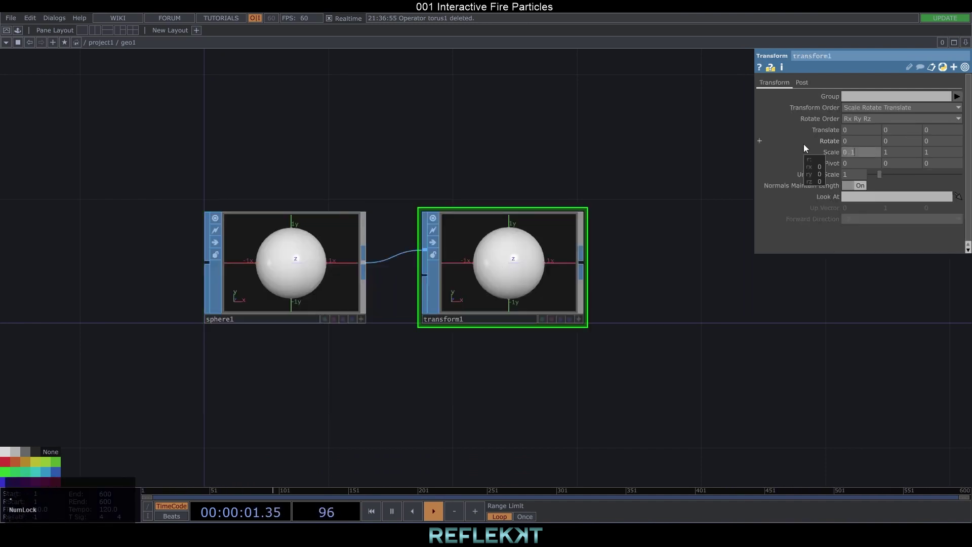
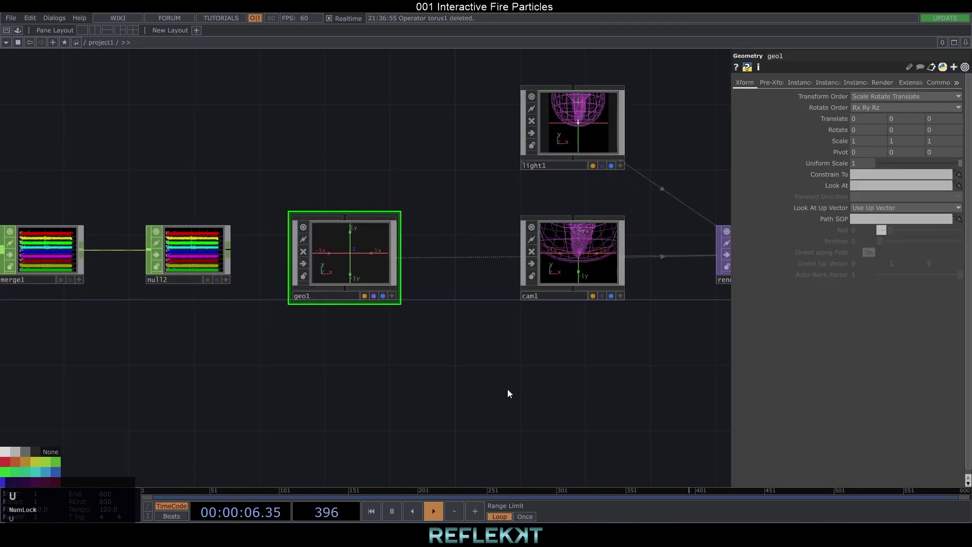
Create a Constant MAT and set its color to yellow.
{"action": "left_click", "coordinate": [362, 249]}
{"action": "scroll", "scroll_direction": "down", "scroll_amount": 3}
{"action": "left_click", "coordinate": [500, 223]}
{"action": "scroll", "scroll_direction": "down", "scroll_amount": 3}
{"action": "left_click", "coordinate": [448, 396]}
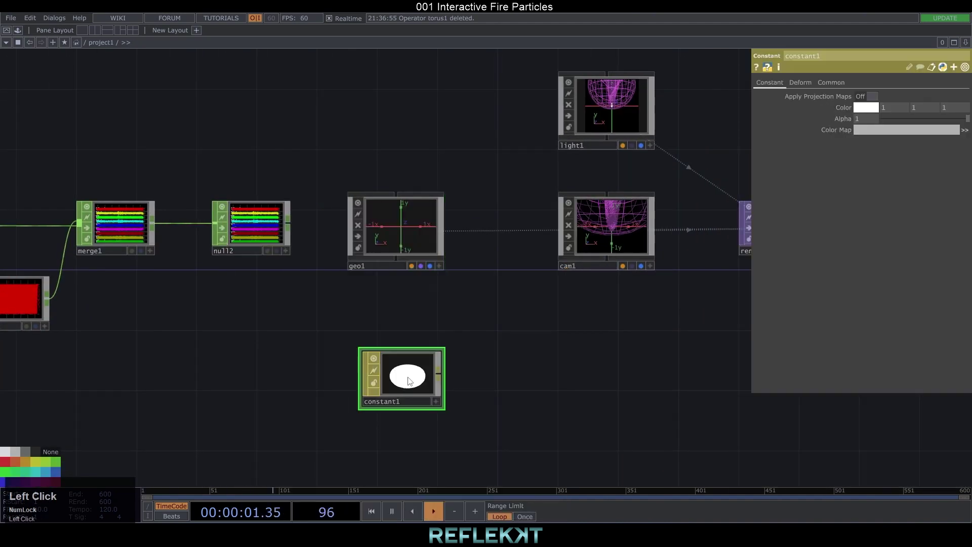
{"action": "left_click", "coordinate": [890, 109]}
{"action": "key", "text": "Return"}
{"action": "left_click", "coordinate": [943, 109]}
{"action": "key", "text": "Return"}
Assign constant1 as geo1's material.
{"action": "scroll", "scroll_direction": "down", "scroll_amount": 3}
{"action": "left_click", "coordinate": [587, 329]}
{"action": "left_click", "coordinate": [591, 136]}
{"action": "left_click_drag", "start_coordinate": [891, 123], "coordinate": [530, 211]}
{"action": "scroll", "scroll_direction": "up", "scroll_amount": 3}
{"action": "scroll", "scroll_direction": "down", "scroll_amount": 3}
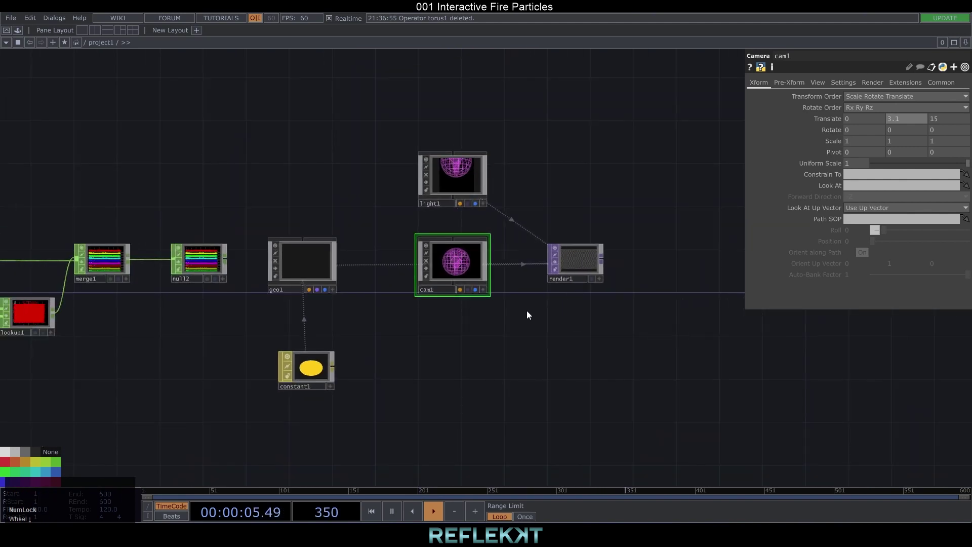
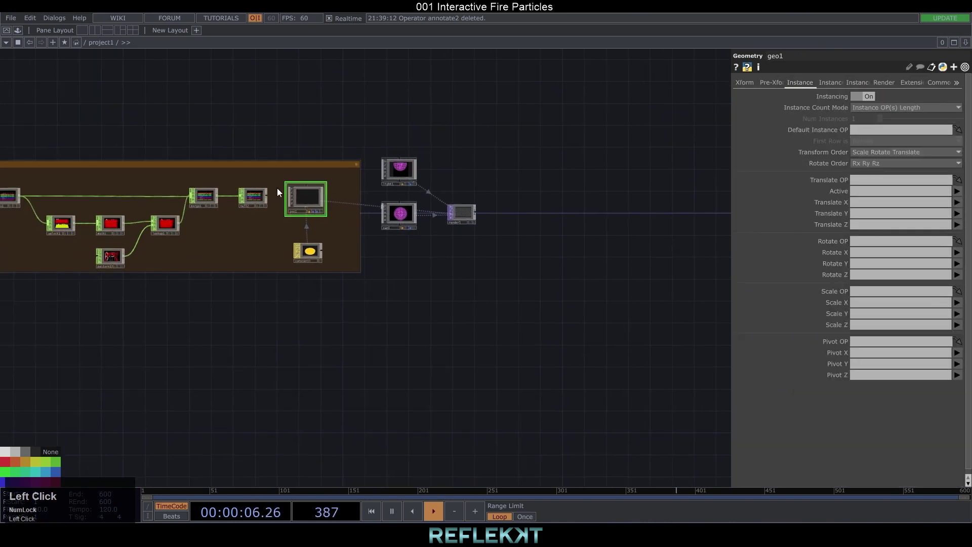
Map instance Translate to tx/ty/tz and all three Scale axes to the scale channel.
{"action": "type", "text": "tx"}
{"action": "left_click", "coordinate": [867, 219]}
{"action": "type", "text": "ty"}
{"action": "left_click", "coordinate": [866, 232]}
{"action": "type", "text": "t"}
{"action": "left_click", "coordinate": [867, 305]}
{"action": "type", "text": "scale"}
{"action": "key", "text": "Tab"}
{"action": "type", "text": "scale"}
{"action": "key", "text": "Tab"}
{"action": "type", "text": "scale"}
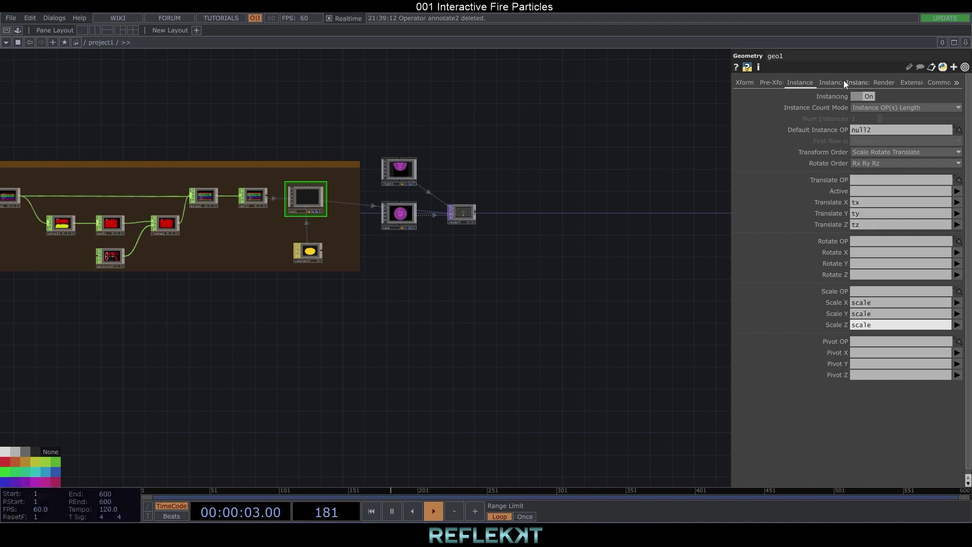
On Instance 2 set forward direction +Z and Rotate to Vector vx/vy/vz, then view the particle cone in render1.
{"action": "left_click", "coordinate": [837, 87]}
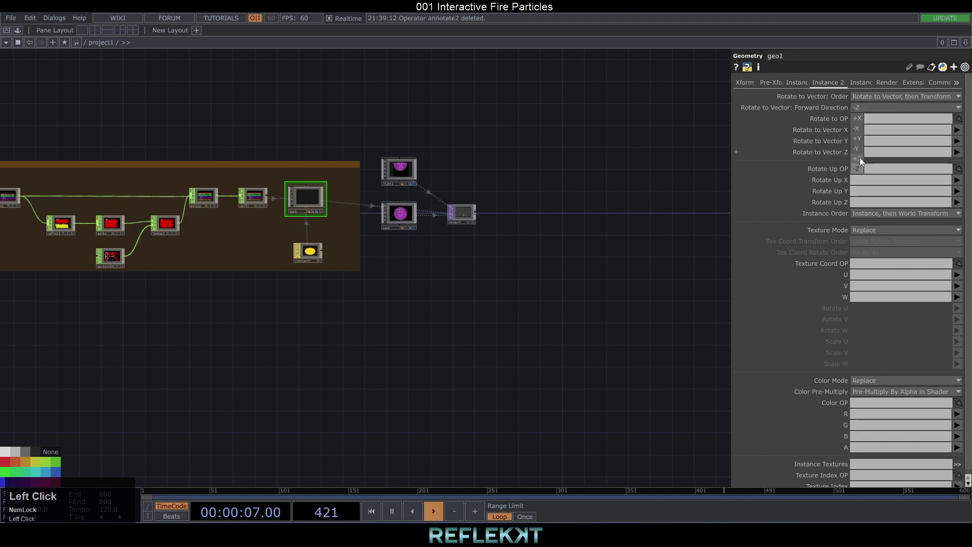
{"action": "key", "text": "v"}
{"action": "key", "text": "Tab"}
{"action": "key", "text": "v"}
{"action": "key", "text": "Tab"}
{"action": "type", "text": "vz"}
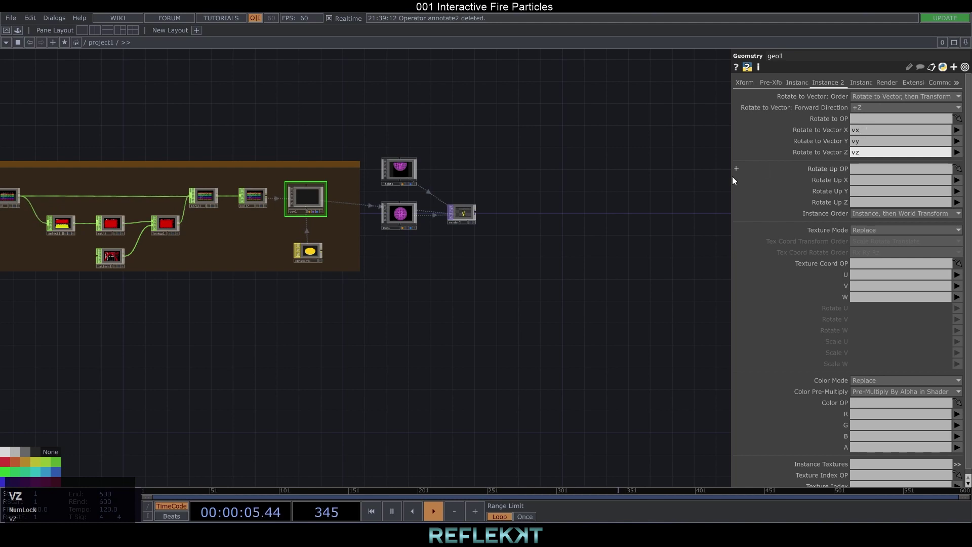
{"action": "left_click", "coordinate": [454, 239]}
{"action": "scroll", "scroll_direction": "up", "scroll_amount": 3}
{"action": "left_click_drag", "start_coordinate": [479, 249], "coordinate": [413, 288]}
{"action": "scroll", "scroll_direction": "up", "scroll_amount": 3}
Insert transform3 after render1 with a fully opaque black background.
{"action": "left_click", "coordinate": [422, 279]}
{"action": "right_click", "coordinate": [313, 234]}
{"action": "type", "text": "transf"}
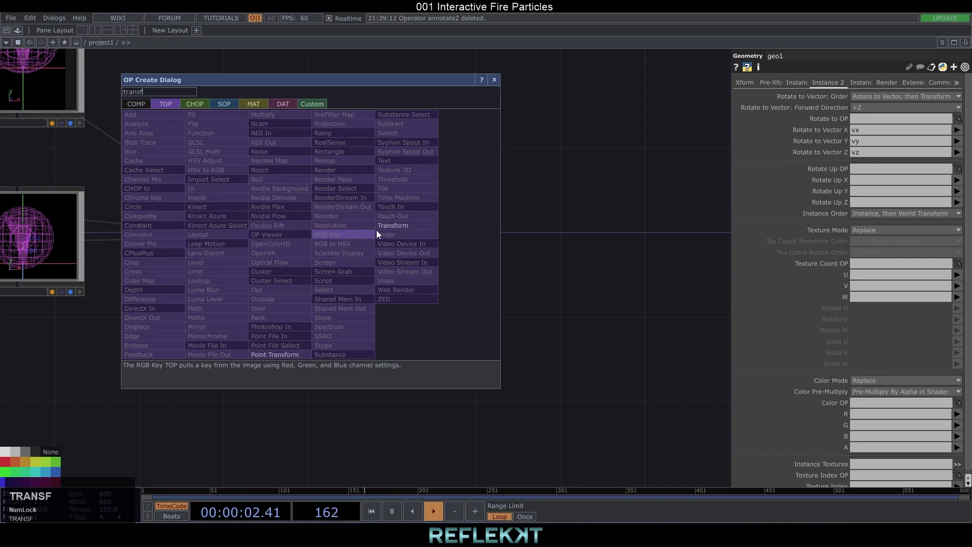
{"action": "left_click", "coordinate": [386, 226]}
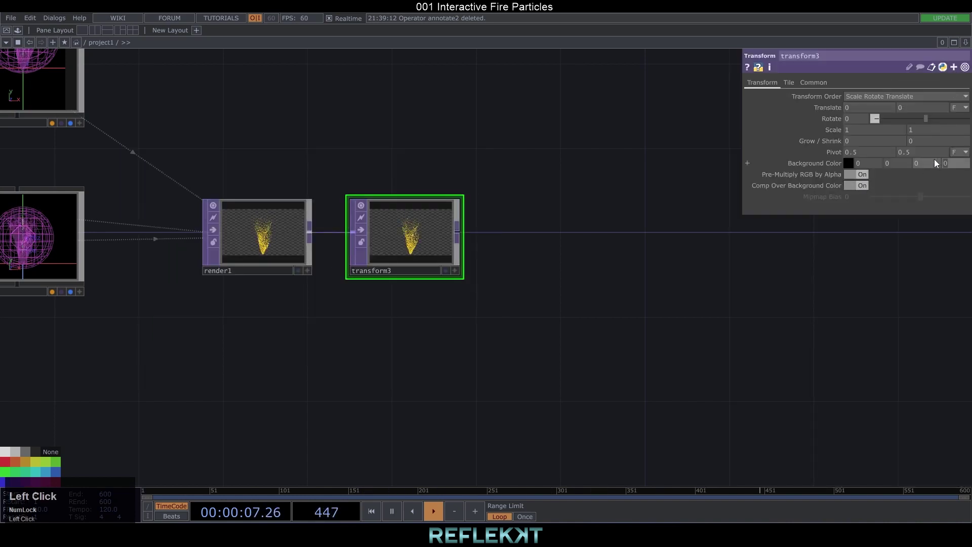
{"action": "key", "text": "Return"}
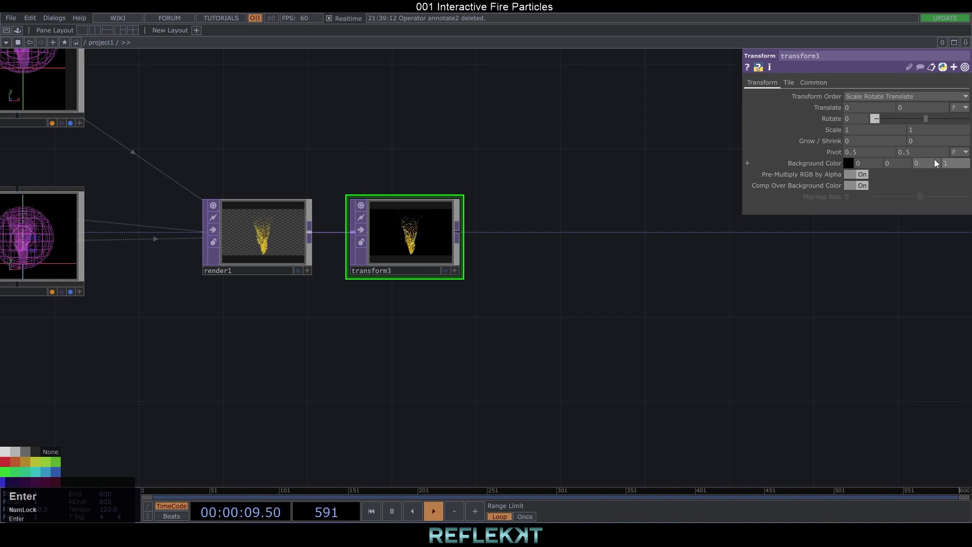
Append null13 after transform3 to end the rendered particle chain.
{"action": "right_click", "coordinate": [461, 235]}
{"action": "type", "text": "null"}
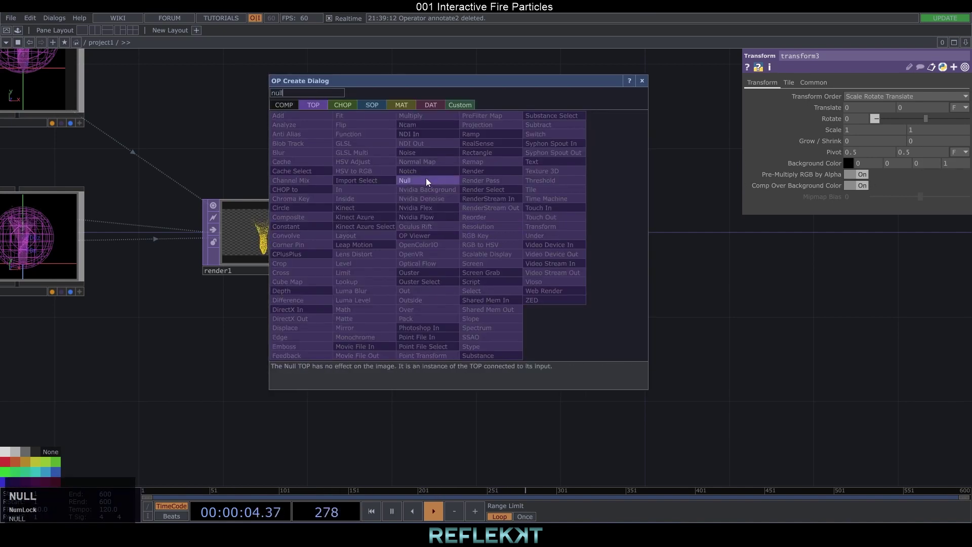
{"action": "left_click", "coordinate": [428, 180]}
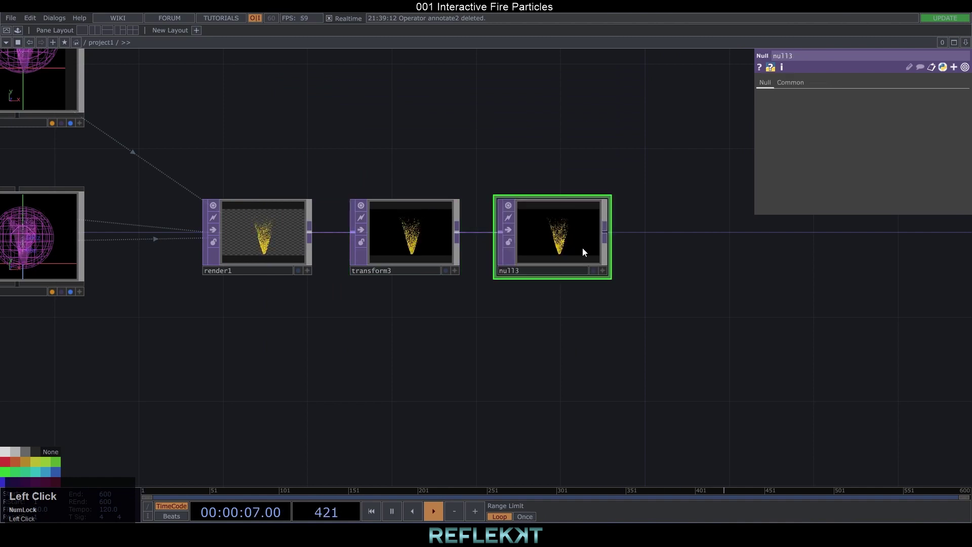
{"action": "scroll", "scroll_direction": "down", "scroll_amount": 3}
{"action": "left_click", "coordinate": [568, 302]}
{"action": "scroll", "scroll_direction": "down", "scroll_amount": 3}
{"action": "left_click", "coordinate": [499, 275]}
{"action": "key", "text": "c"}
Add an emboss1 TOP downstream of null13.
{"action": "right_click", "coordinate": [349, 269]}
{"action": "type", "text": "feed"}
{"action": "left_click", "coordinate": [183, 385]}
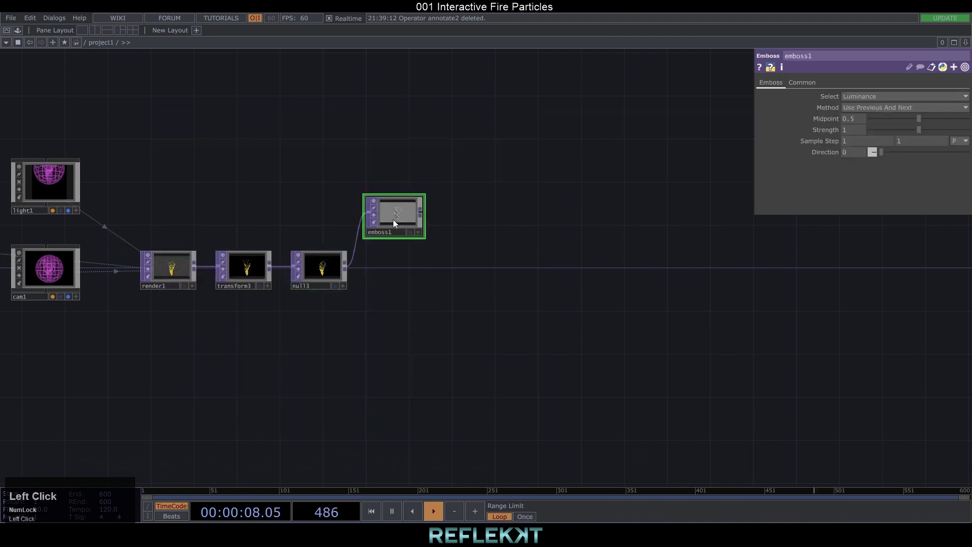
Replace the emboss with feedback1, edge1 and blur1 TOPs in series after null13.
{"action": "type", "text": "feed"}
{"action": "left_click", "coordinate": [217, 340]}
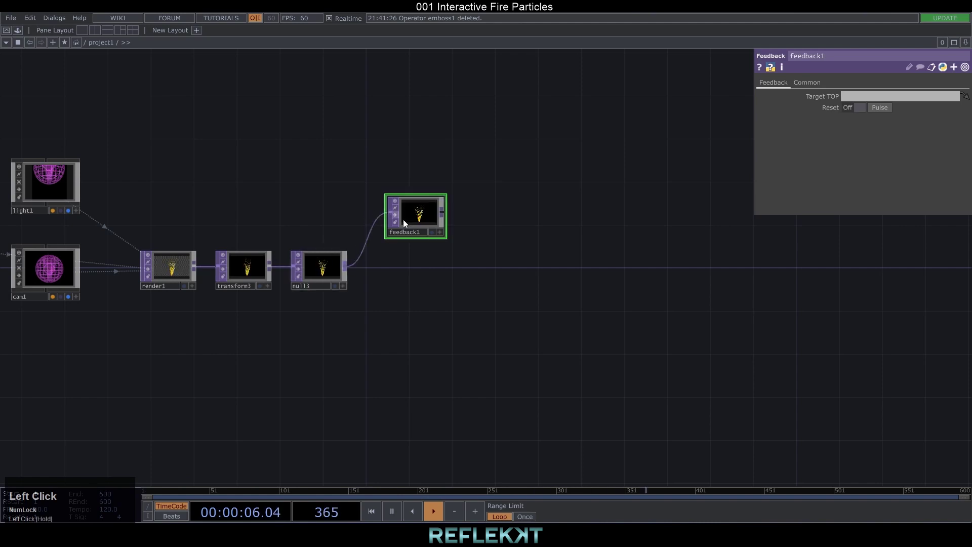
{"action": "right_click", "coordinate": [444, 214]}
{"action": "key", "text": "e"}
{"action": "left_click", "coordinate": [272, 318]}
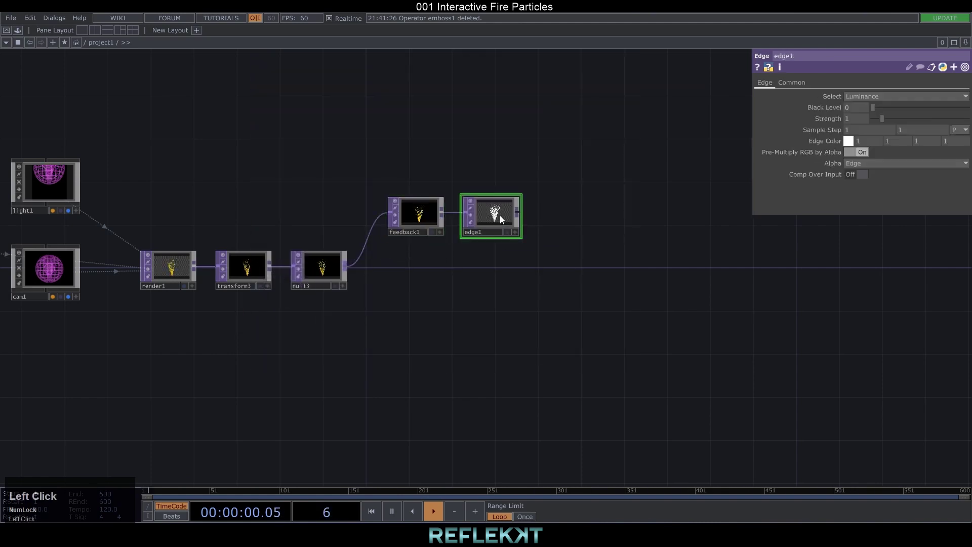
{"action": "right_click", "coordinate": [520, 215]}
{"action": "type", "text": "blu"}
{"action": "left_click", "coordinate": [369, 139]}
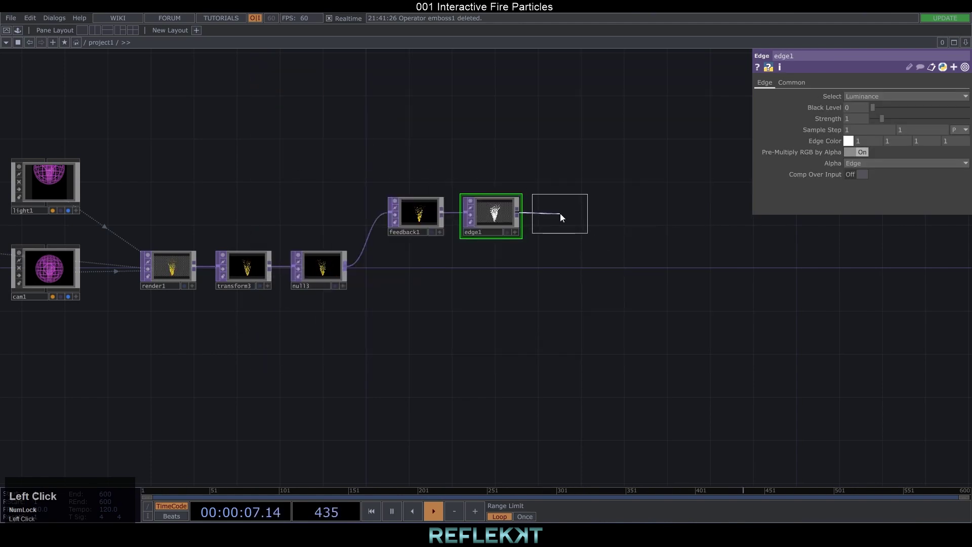
Append level1 and comp1, wiring null13 into comp1 as the second input.
{"action": "right_click", "coordinate": [583, 215]}
{"action": "type", "text": "lev"}
{"action": "left_click", "coordinate": [504, 245]}
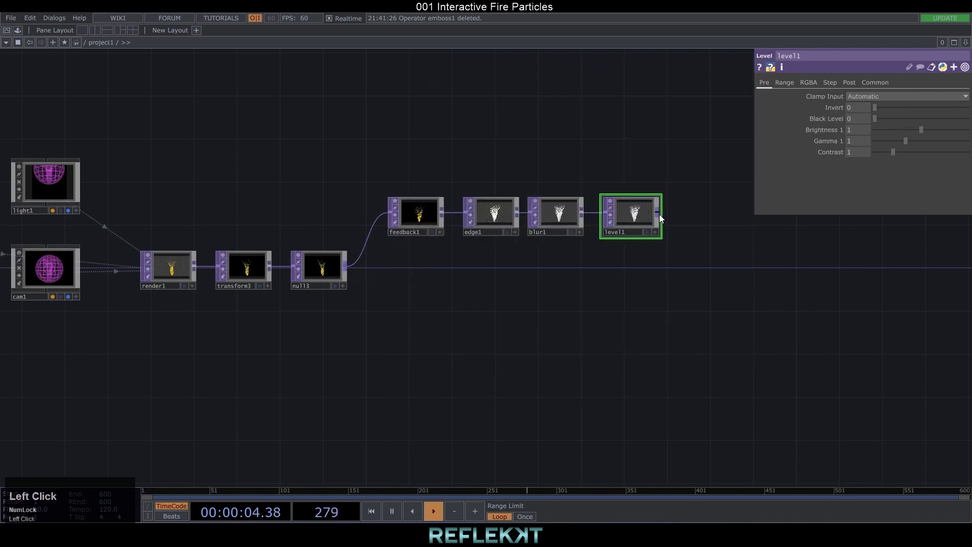
{"action": "right_click", "coordinate": [661, 217]}
{"action": "type", "text": "comp"}
{"action": "left_click", "coordinate": [518, 200]}
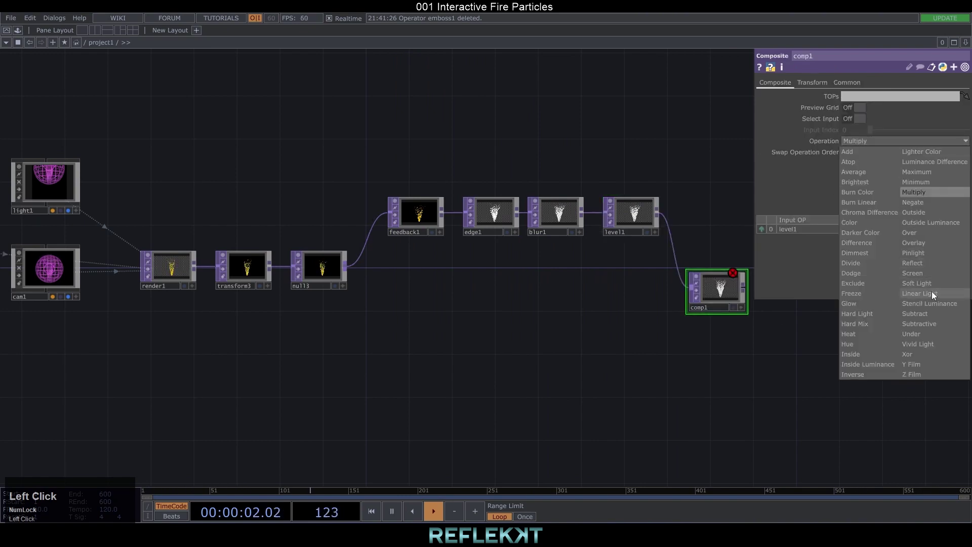
{"action": "left_click_drag", "start_coordinate": [918, 233], "coordinate": [416, 211]}
Set edge1 to composite its edges over the input with an orange edge color.
{"action": "left_click", "coordinate": [862, 176]}
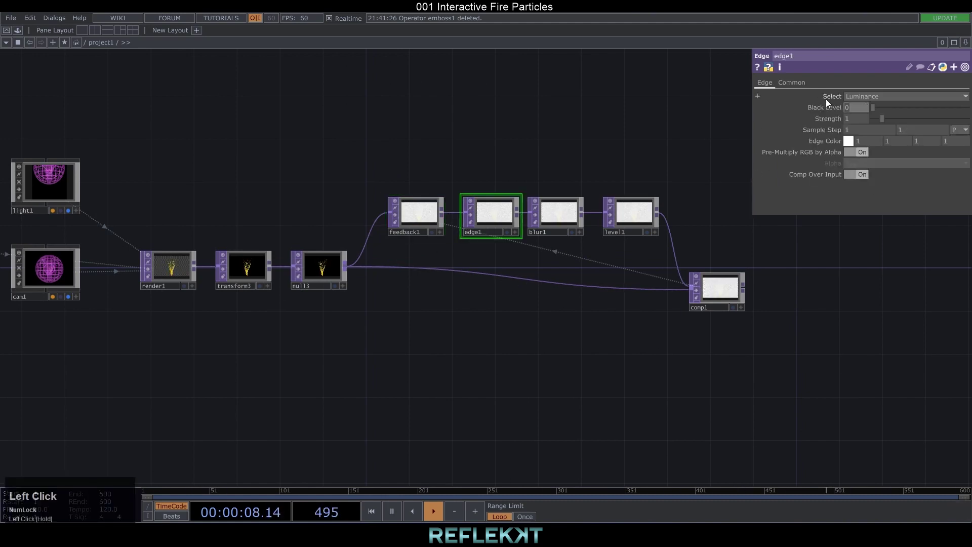
{"action": "key", "text": "Return"}
{"action": "left_click_drag", "start_coordinate": [823, 117], "coordinate": [825, 133]}
{"action": "left_click", "coordinate": [853, 143]}
{"action": "left_click", "coordinate": [902, 144]}
{"action": "left_click", "coordinate": [925, 144]}
{"action": "key", "text": "Return"}
{"action": "key", "text": "Return"}
{"action": "scroll", "scroll_direction": "up", "scroll_amount": 3}
Adjust level1's settings and move to its post-correction page.
{"action": "left_click", "coordinate": [598, 206]}
{"action": "left_click_drag", "start_coordinate": [892, 144], "coordinate": [825, 157]}
{"action": "left_click", "coordinate": [825, 157]}
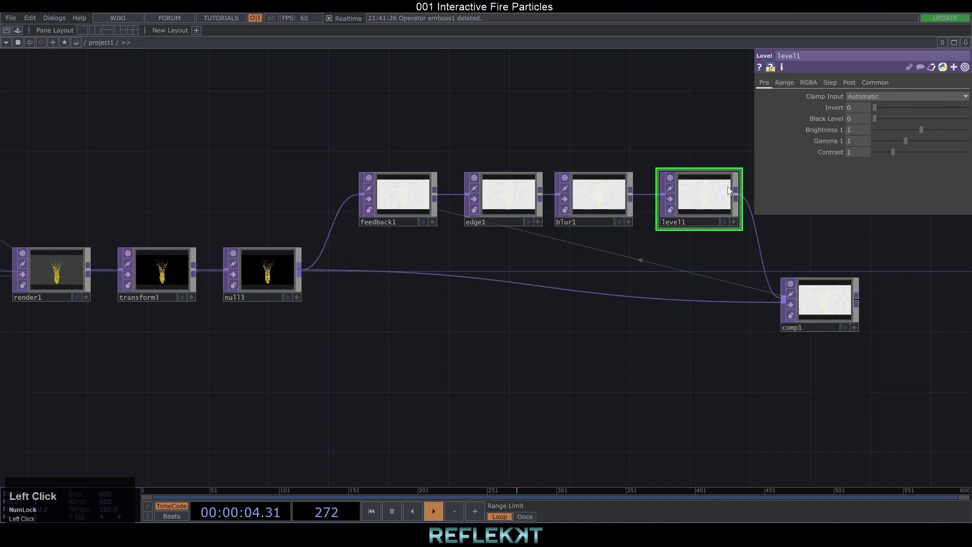
{"action": "left_click", "coordinate": [849, 85]}
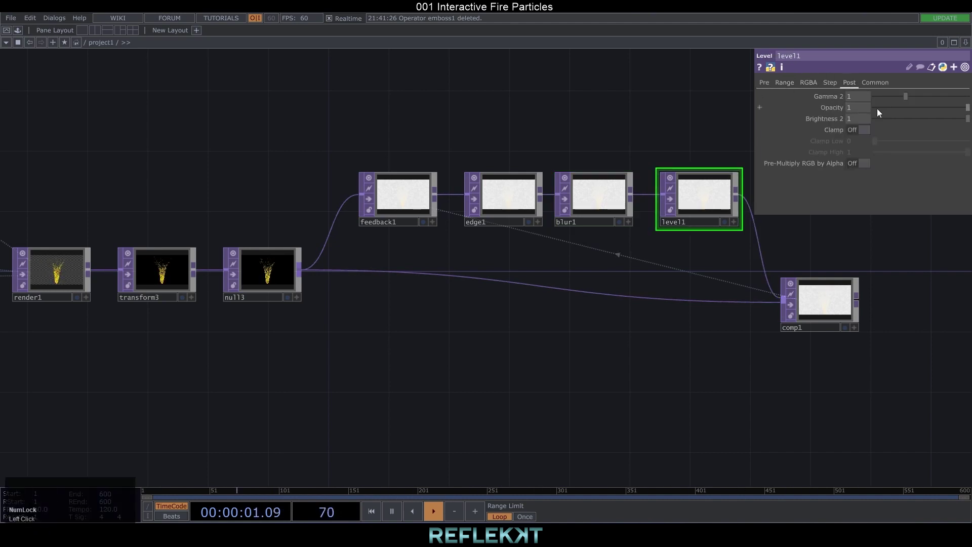
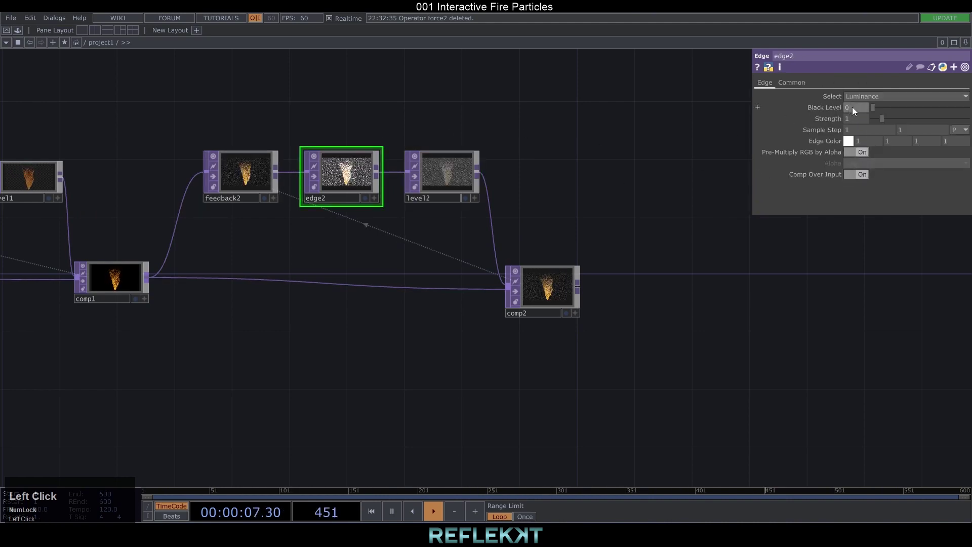
Give edge2 a slightly raised black level, reduced strength and a red edge color.
{"action": "key", "text": "Return"}
{"action": "left_click_drag", "start_coordinate": [834, 126], "coordinate": [833, 134]}
{"action": "left_click_drag", "start_coordinate": [829, 133], "coordinate": [864, 143]}
{"action": "left_click", "coordinate": [852, 144]}
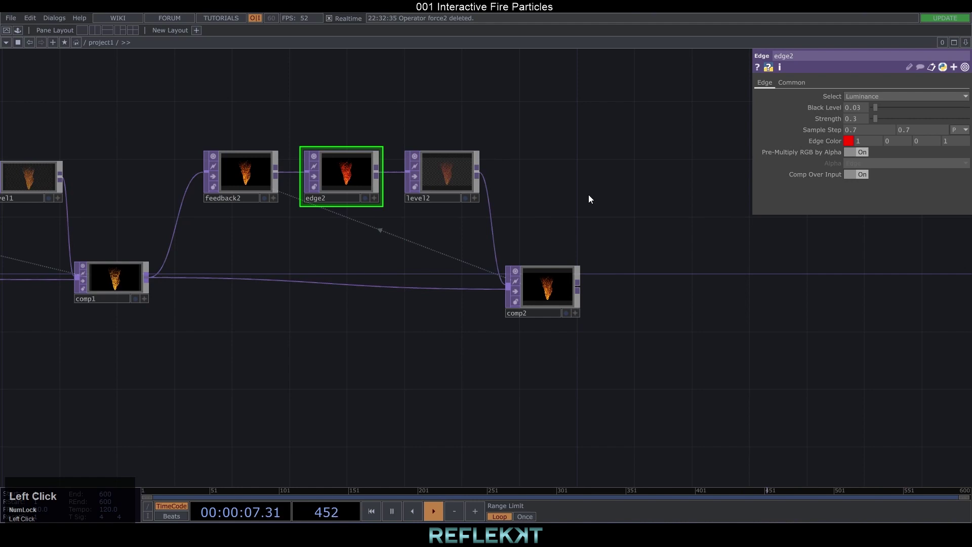
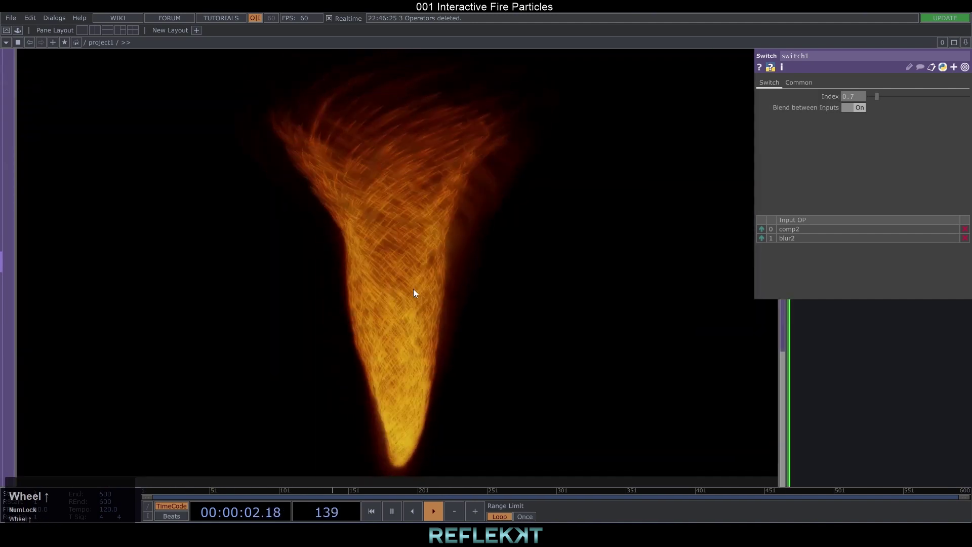
Leave the full-size fire preview and append a Null TOP after switch1.
{"action": "scroll", "scroll_direction": "down", "scroll_amount": 3}
{"action": "left_click", "coordinate": [501, 379]}
{"action": "scroll", "scroll_direction": "down", "scroll_amount": 3}
{"action": "left_click", "coordinate": [566, 327]}
{"action": "right_click", "coordinate": [604, 255]}
{"action": "type", "text": "nu"}
{"action": "left_click", "coordinate": [566, 199]}
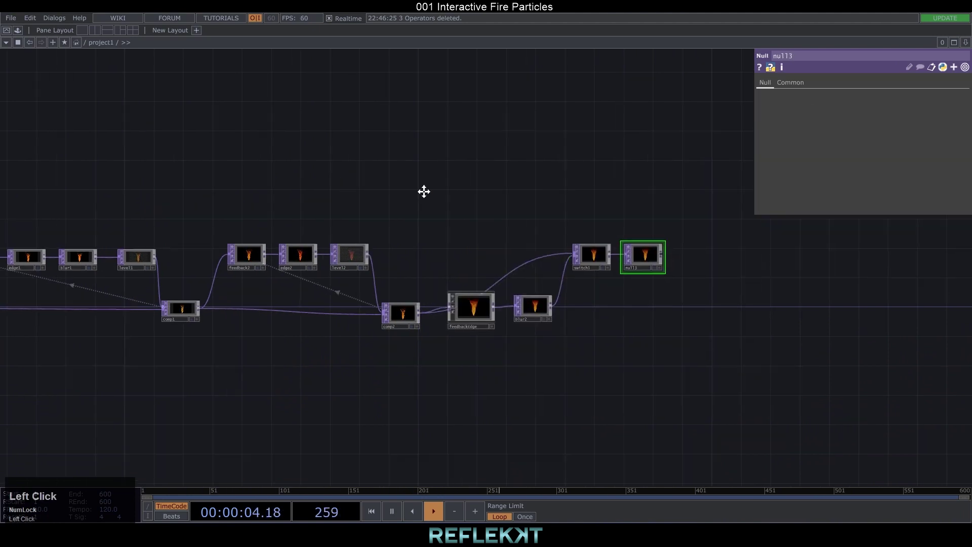
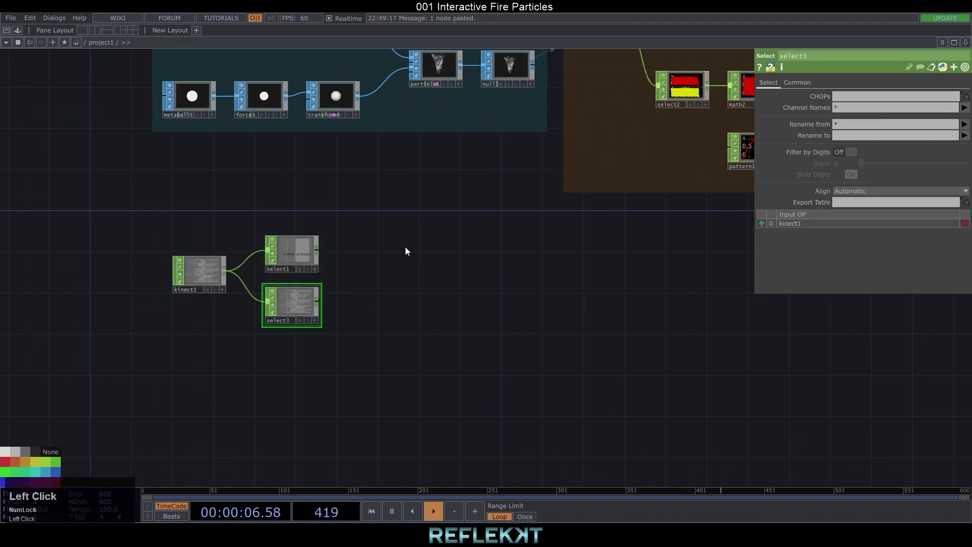
Add math1 after select1 and paste a copy, math3, after select3.
{"action": "scroll", "scroll_direction": "up", "scroll_amount": 3}
{"action": "left_click", "coordinate": [296, 213]}
{"action": "right_click", "coordinate": [199, 256]}
{"action": "type", "text": "magt"}
{"action": "type", "text": "th"}
{"action": "left_click", "coordinate": [234, 182]}
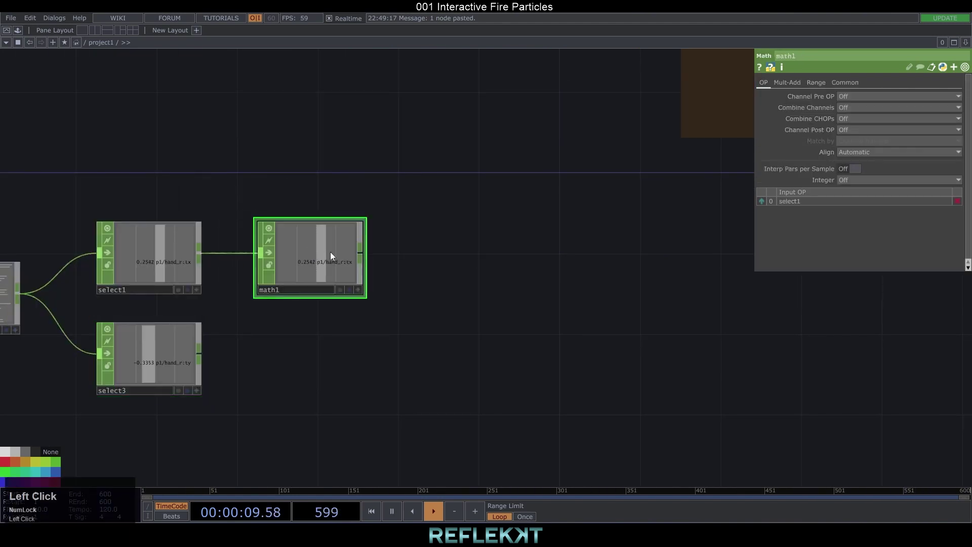
{"action": "key", "text": "ctrl+c"}
{"action": "left_click", "coordinate": [203, 354]}
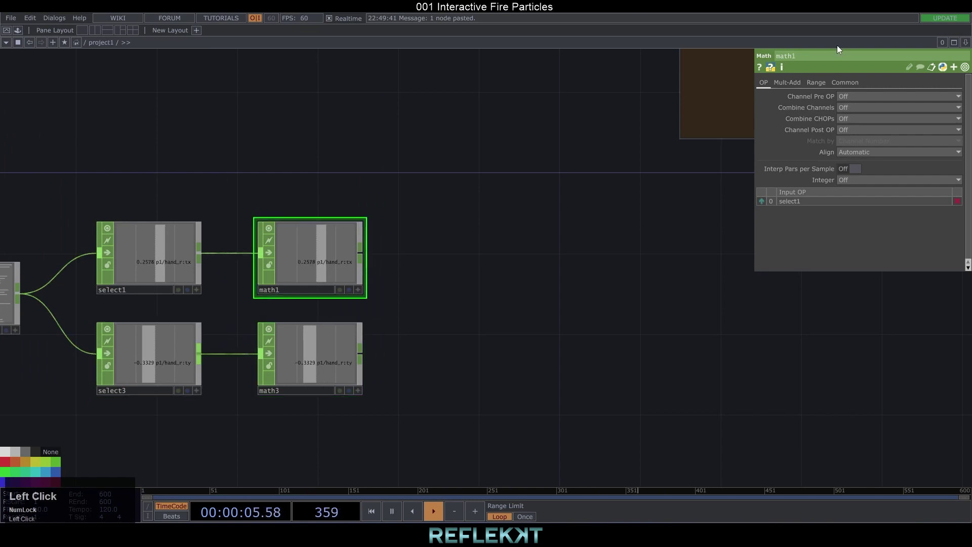
{"action": "left_click", "coordinate": [838, 109]}
Set the math operators' range to remap -1..1 into -5..5.
{"action": "left_click", "coordinate": [910, 113]}
{"action": "left_click", "coordinate": [447, 232]}
{"action": "key", "text": "ctrl+c"}
{"action": "key", "text": "ctrl+v"}
{"action": "left_click_drag", "start_coordinate": [210, 356], "coordinate": [325, 353]}
Add limit1 after math1 and limit2 after math3, with limit2's minimum at 0.
{"action": "right_click", "coordinate": [307, 263]}
{"action": "type", "text": "limi"}
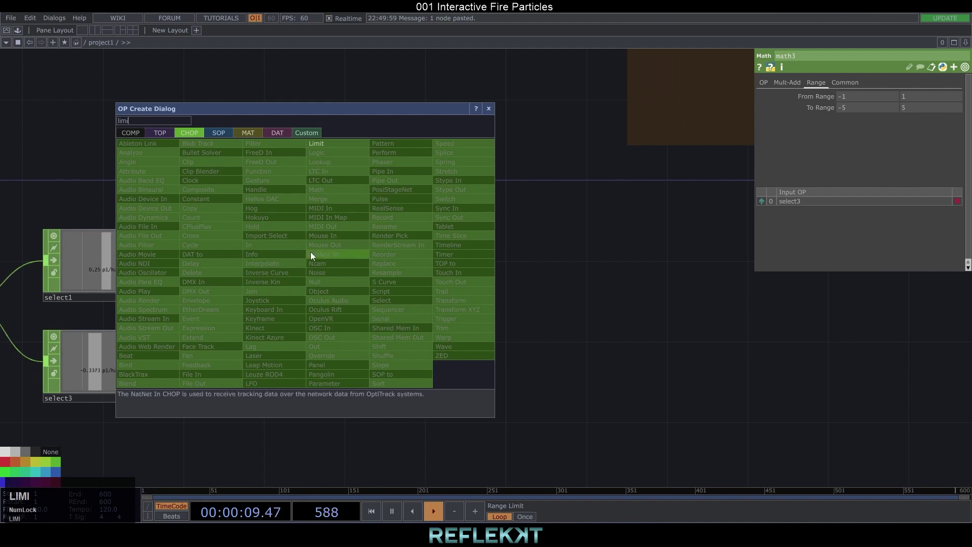
{"action": "type", "text": "LIMI"}
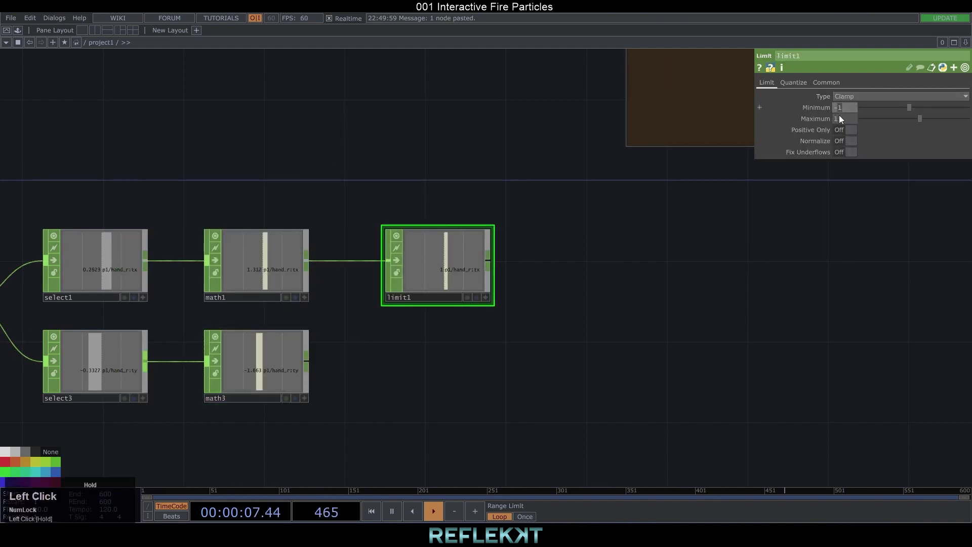
{"action": "key", "text": "ctrl+c"}
{"action": "key", "text": "ctrl+v"}
{"action": "left_click", "coordinate": [311, 363]}
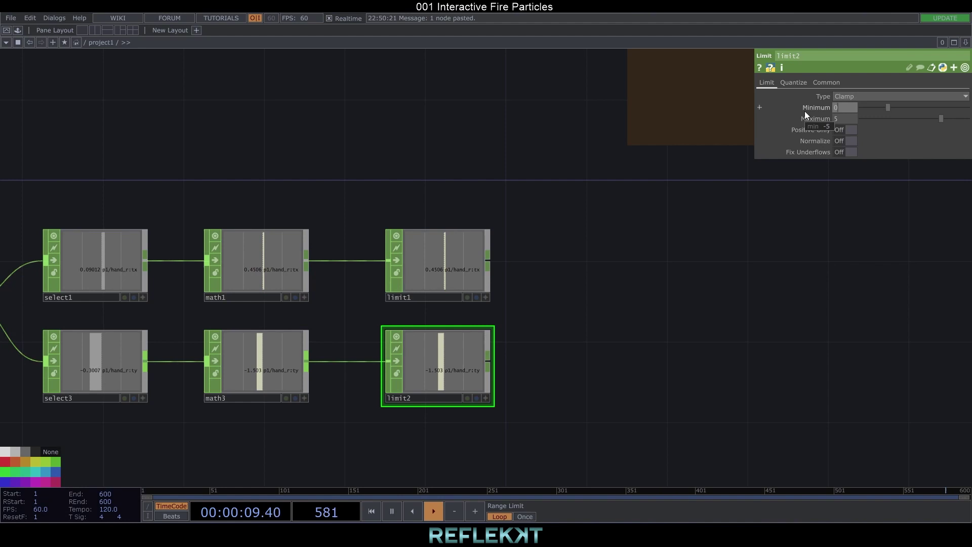
{"action": "left_click", "coordinate": [806, 113]}
{"action": "key", "text": "Return"}
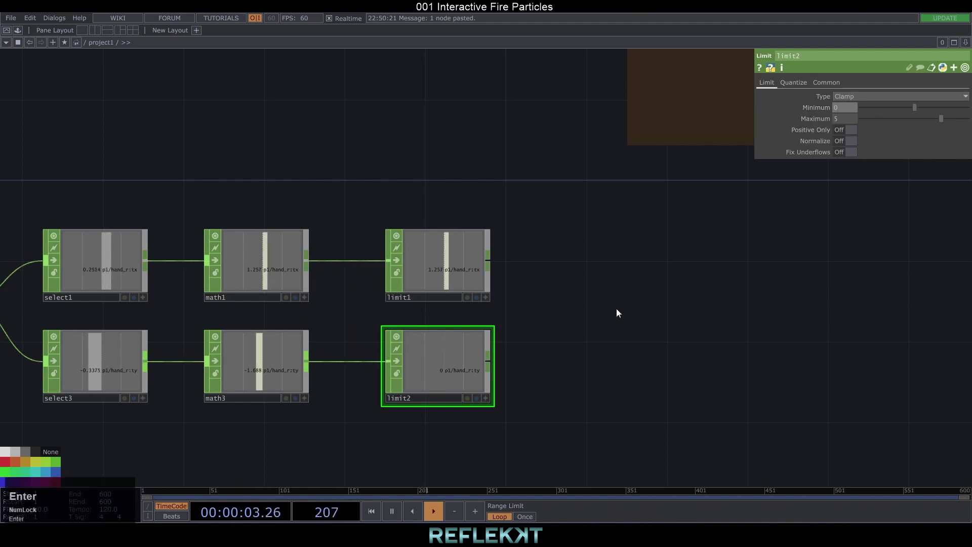
{"action": "left_click", "coordinate": [594, 315]}
{"action": "scroll", "scroll_direction": "down", "scroll_amount": 3}
{"action": "left_click", "coordinate": [537, 304]}
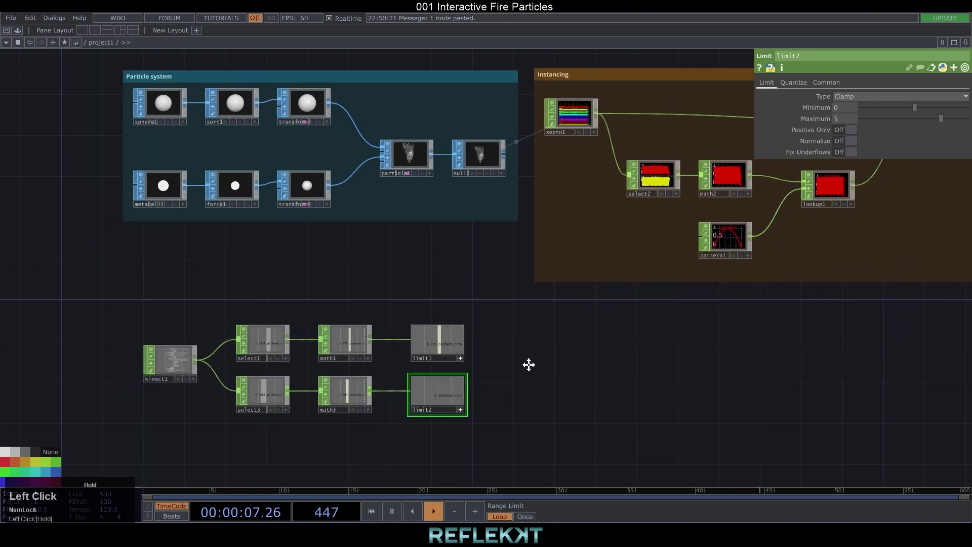
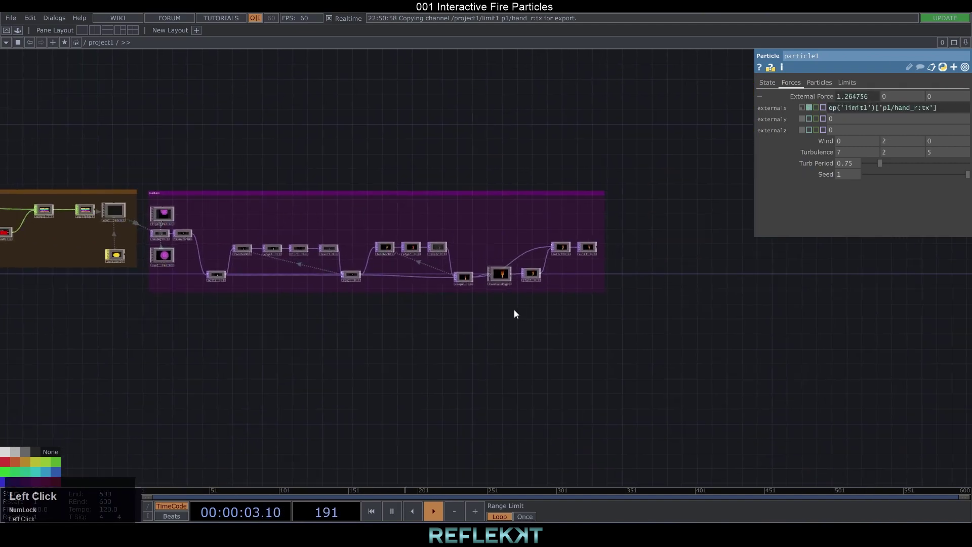
Export limit1's hand_r:tx channel onto particle1's External Force X.
{"action": "scroll", "scroll_direction": "up", "scroll_amount": 3}
{"action": "left_click", "coordinate": [631, 257]}
{"action": "scroll", "scroll_direction": "down", "scroll_amount": 3}
{"action": "left_click_drag", "start_coordinate": [538, 365], "coordinate": [435, 353]}
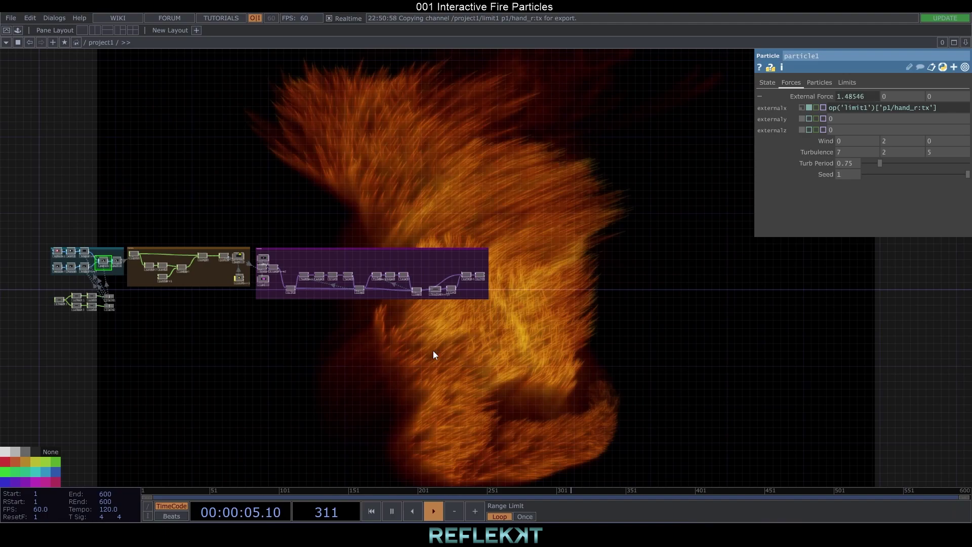